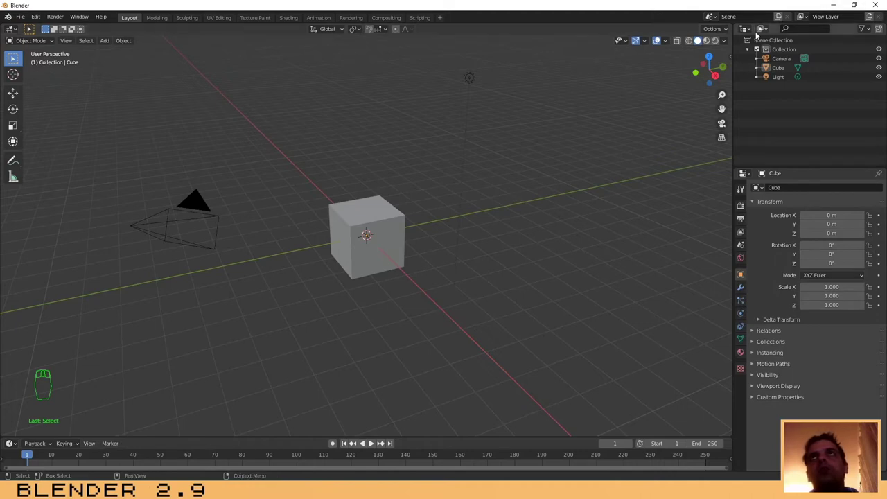
Turn the Outliner into an Image Editor showing the orange crewmate reference picture.
{"action": "left_click_drag", "start_coordinate": [751, 31], "coordinate": [812, 18]}
{"action": "left_click_drag", "start_coordinate": [753, 34], "coordinate": [464, 75]}
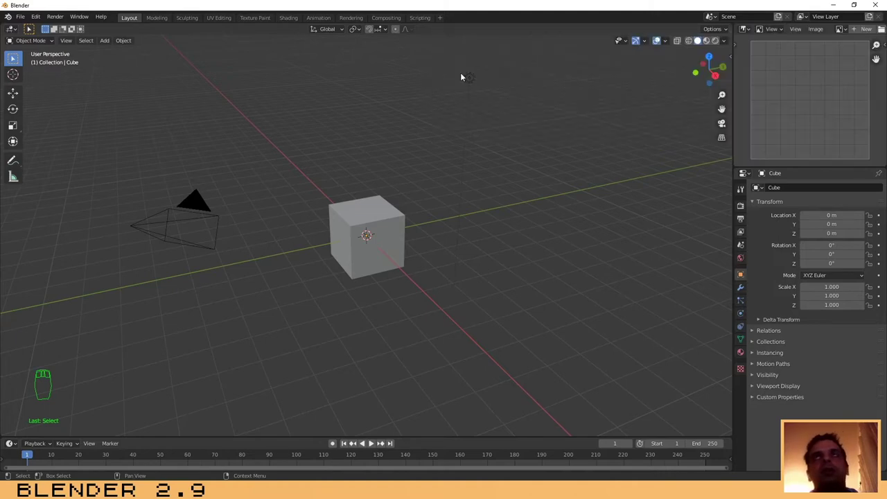
{"action": "left_click_drag", "start_coordinate": [818, 32], "coordinate": [512, 207]}
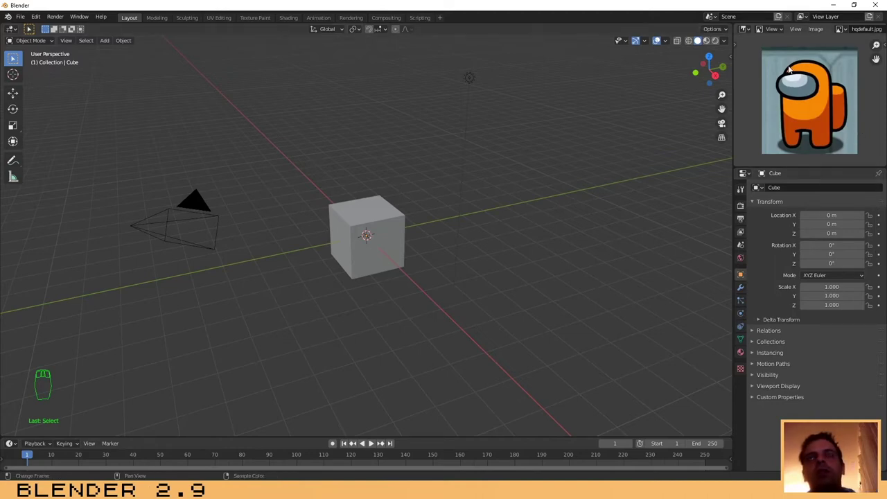
{"action": "left_click_drag", "start_coordinate": [315, 207], "coordinate": [387, 236]}
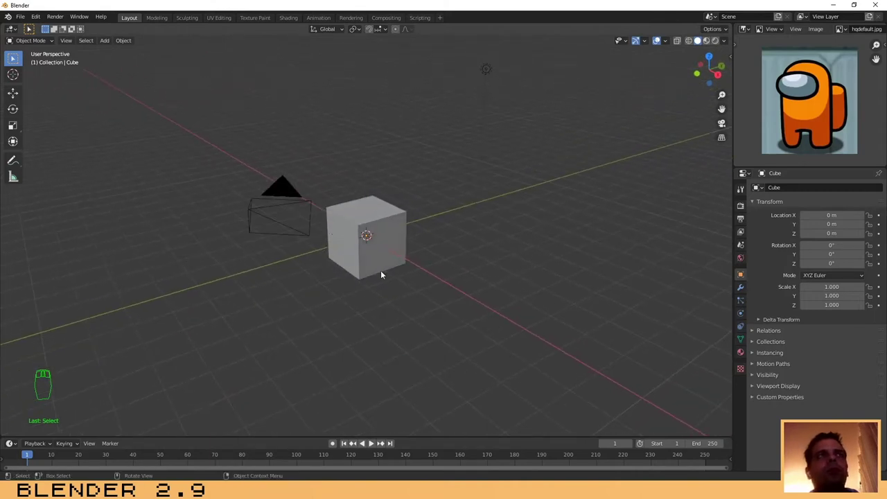
Scale the default cube taller along Z to about 1.7 in front view.
{"action": "left_click_drag", "start_coordinate": [387, 230], "coordinate": [393, 256]}
{"action": "left_click_drag", "start_coordinate": [388, 263], "coordinate": [448, 241]}
{"action": "key", "text": "KP_3"}
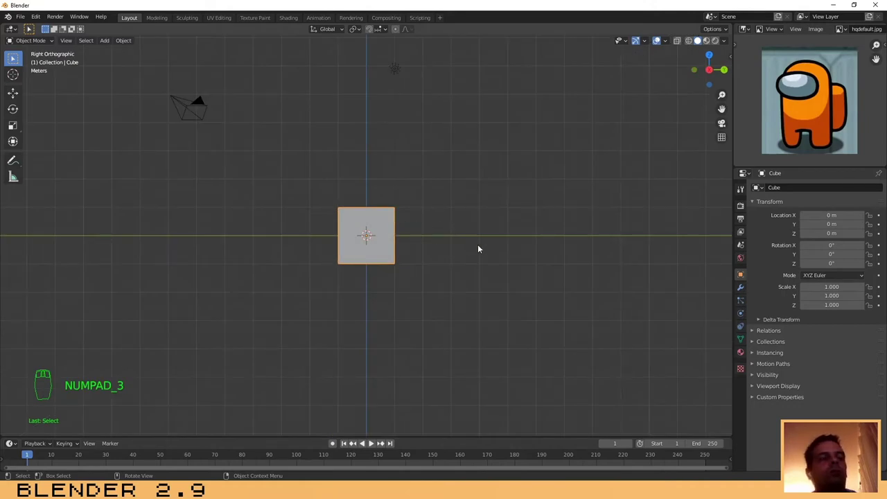
{"action": "key", "text": "s"}
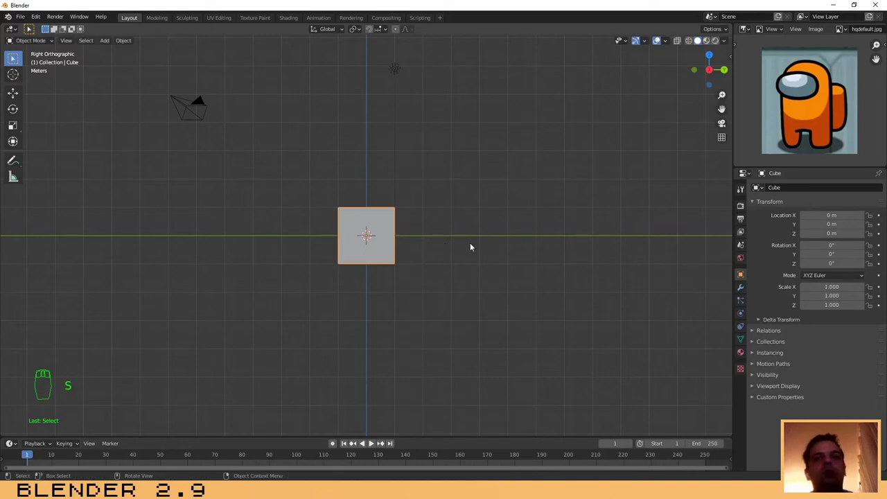
{"action": "key", "text": "KP_1"}
{"action": "left_click_drag", "start_coordinate": [406, 242], "coordinate": [438, 254]}
{"action": "key", "text": "KP_1"}
{"action": "key", "text": "s"}
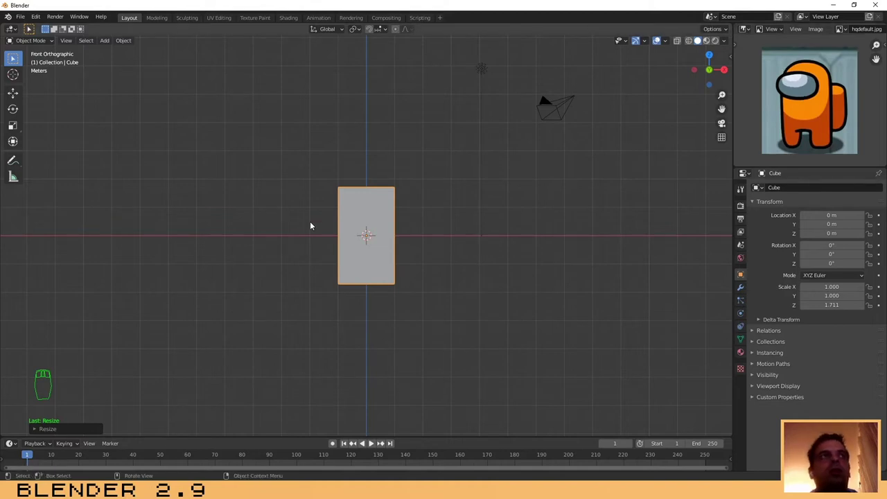
Thin the block along Y to about 0.51 depth in side view.
{"action": "left_click_drag", "start_coordinate": [315, 225], "coordinate": [459, 228]}
{"action": "key", "text": "KP_3"}
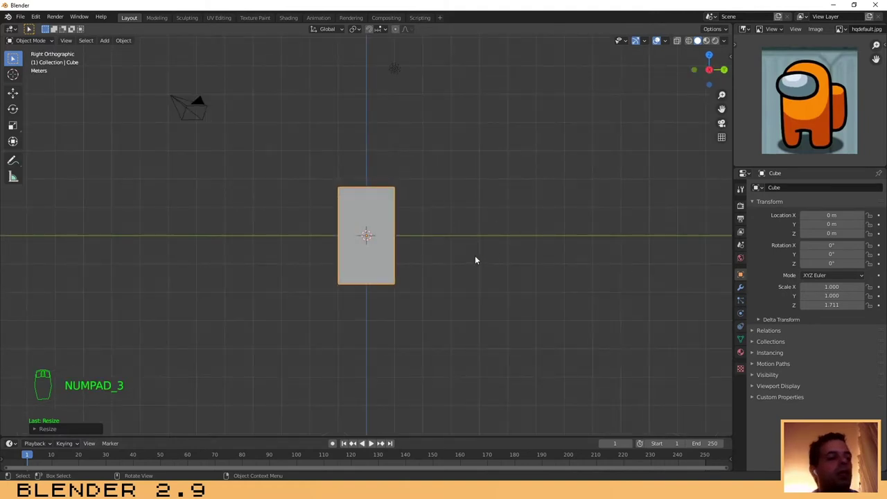
{"action": "key", "text": "s"}
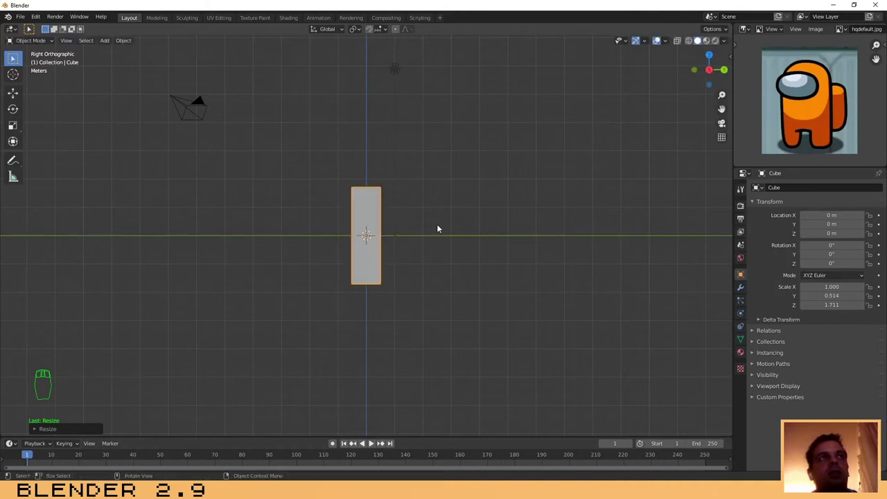
{"action": "left_click_drag", "start_coordinate": [437, 230], "coordinate": [474, 247]}
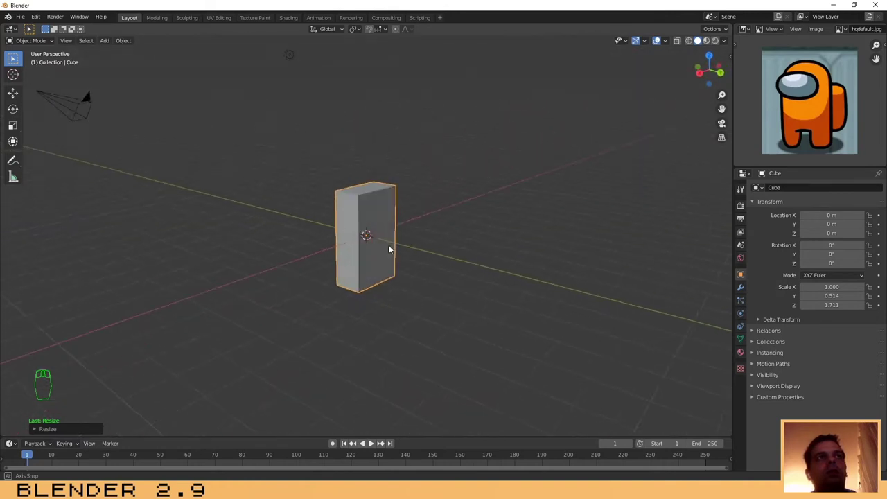
Loop-cut the block mesh: two horizontal loops near the bottom and a vertical pair through the centre.
{"action": "key", "text": "Tab"}
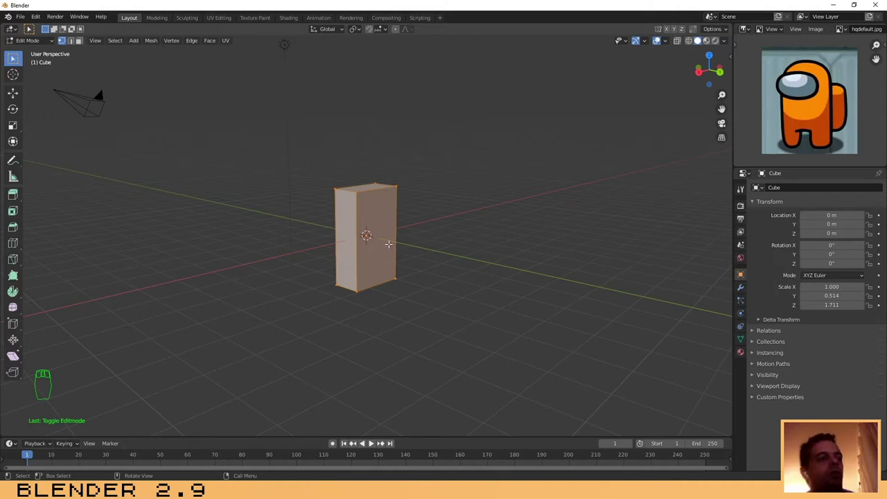
{"action": "key", "text": "ctrl+r"}
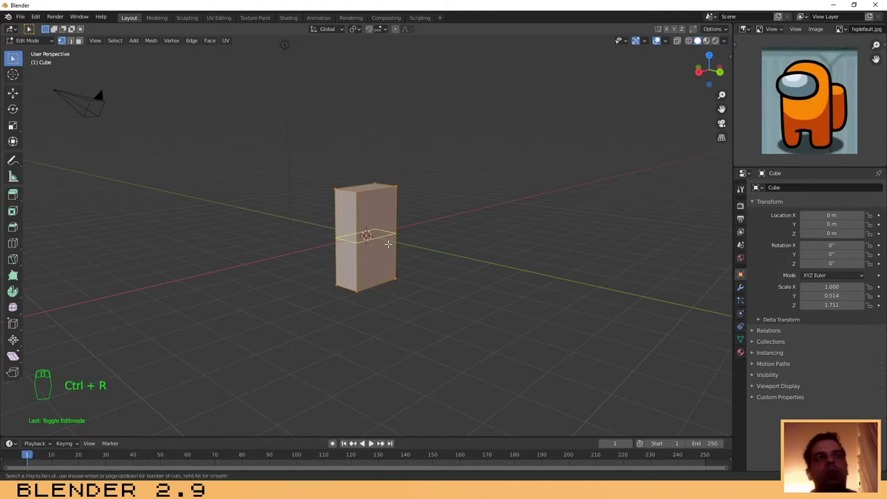
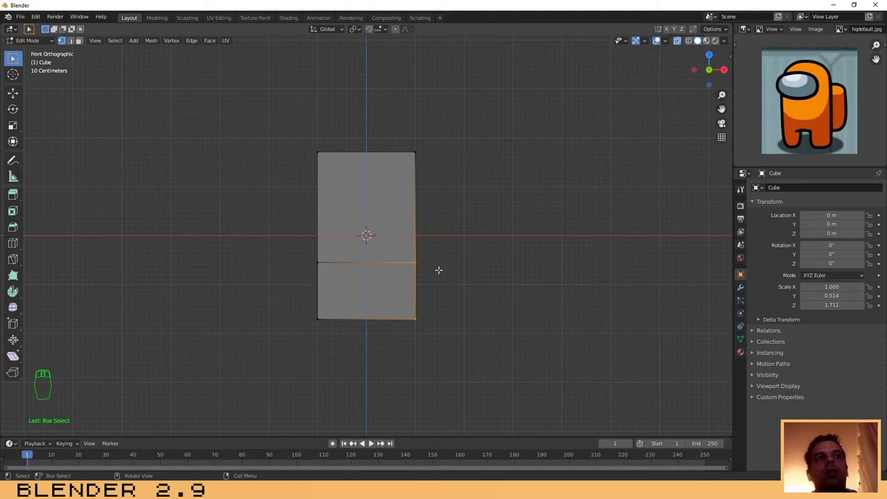
{"action": "key", "text": "ctrl+r"}
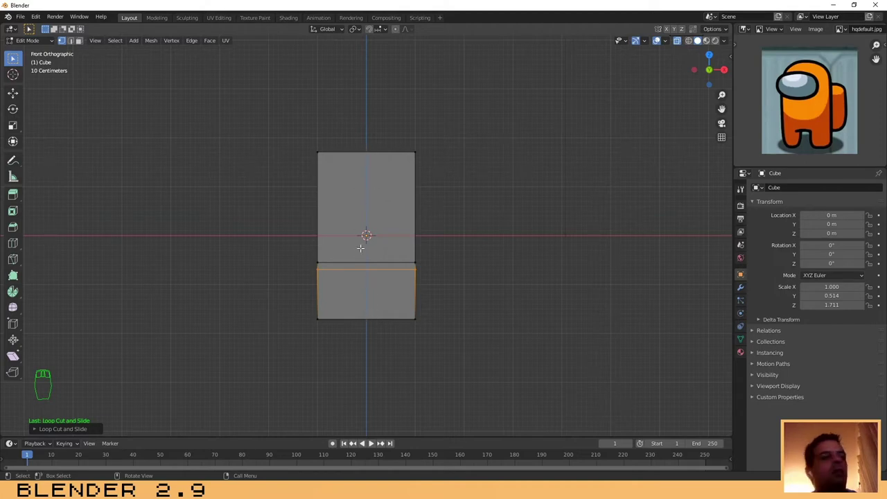
{"action": "key", "text": "ctrl+r"}
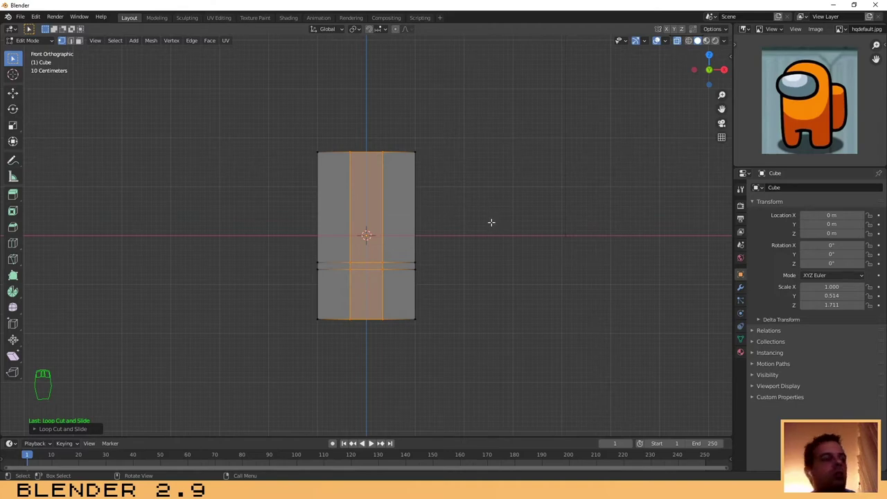
Spread the centre loops apart along X and resize the two resulting leg sections.
{"action": "key", "text": "s"}
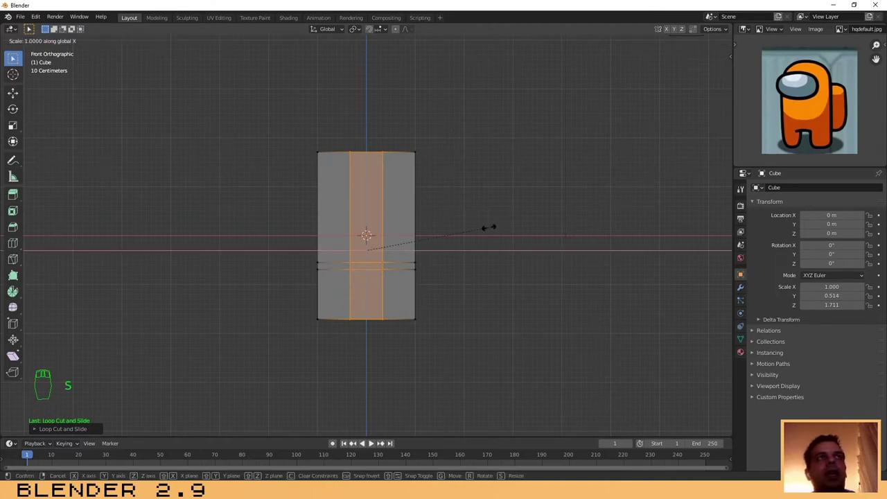
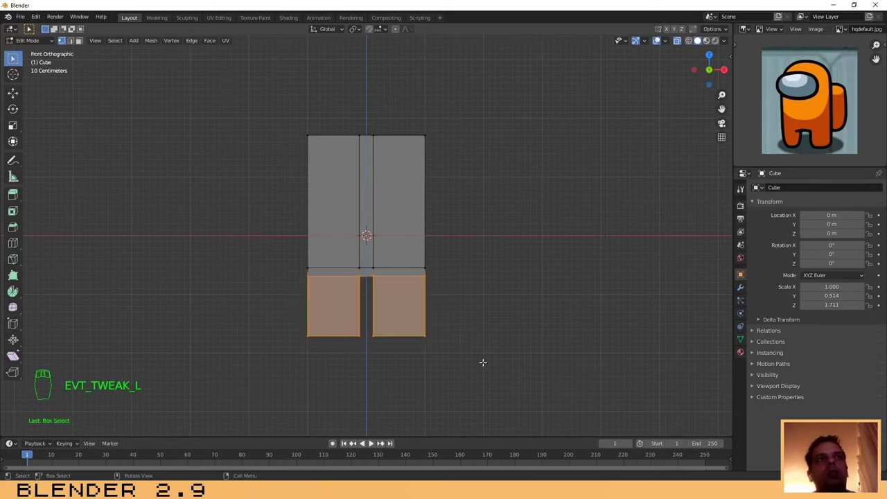
{"action": "key", "text": "s"}
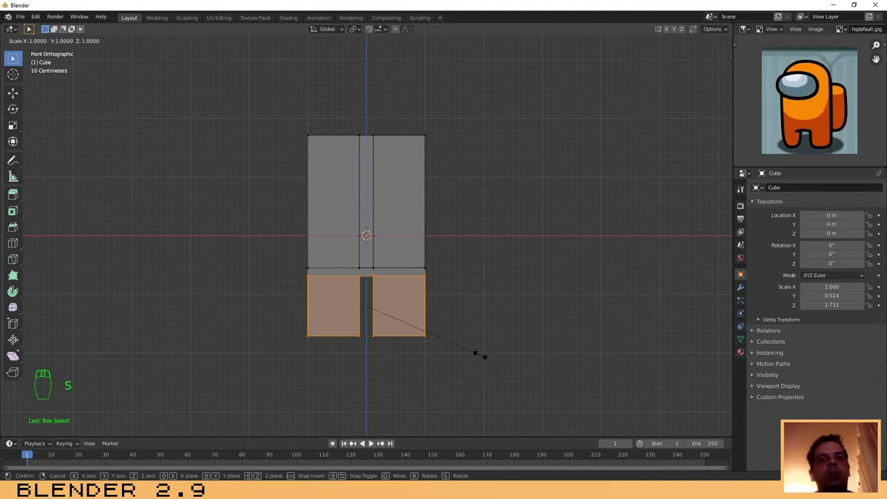
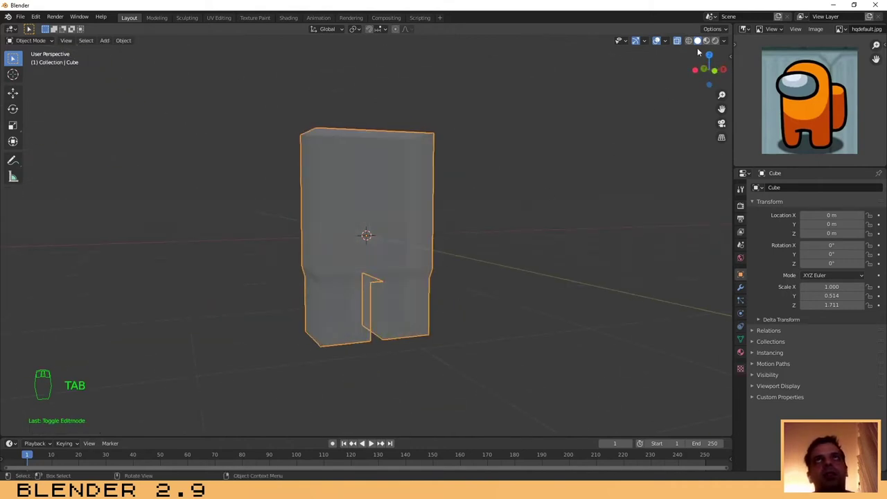
Face the legs from the front and bring up the Add Modifier list for the body.
{"action": "left_click_drag", "start_coordinate": [681, 44], "coordinate": [453, 321]}
{"action": "left_click_drag", "start_coordinate": [453, 321], "coordinate": [375, 298]}
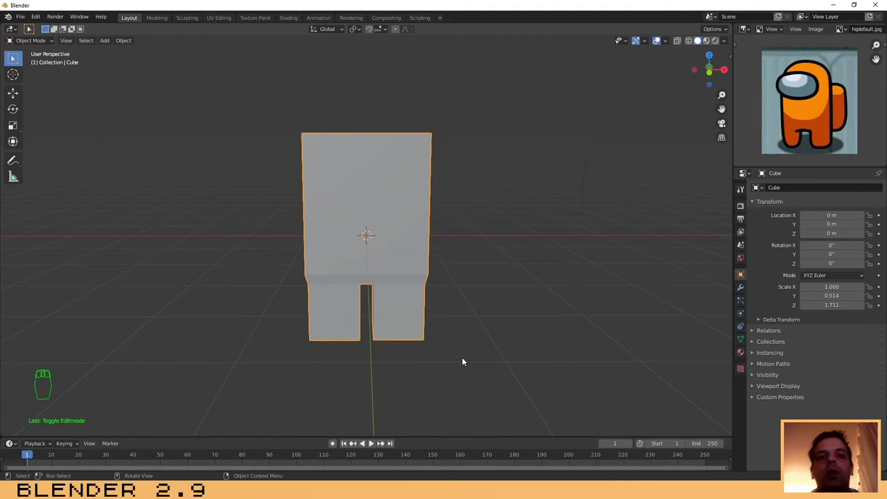
{"action": "left_click_drag", "start_coordinate": [745, 288], "coordinate": [715, 339]}
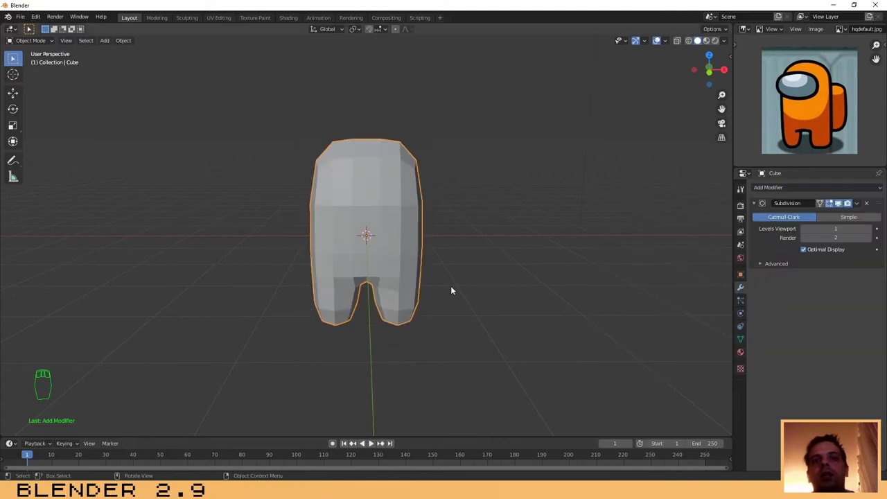
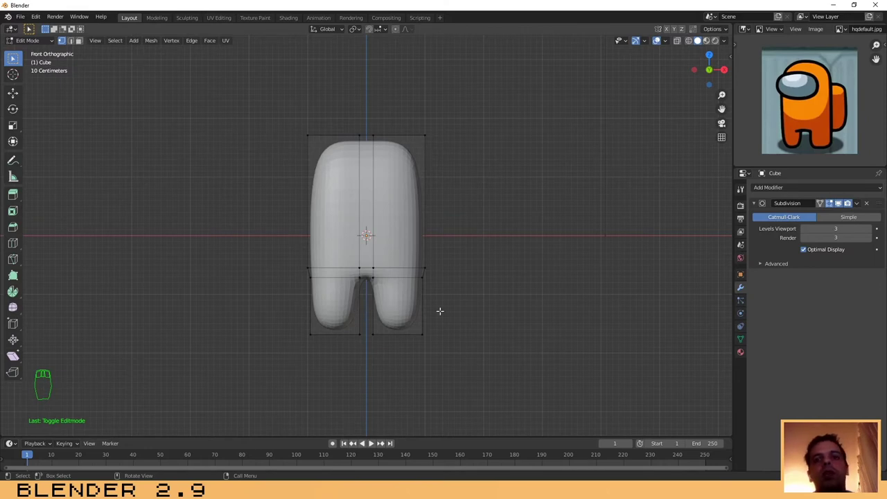
Add a horizontal edge loop across both legs and move the leg vertices into place.
{"action": "key", "text": "ctrl+r"}
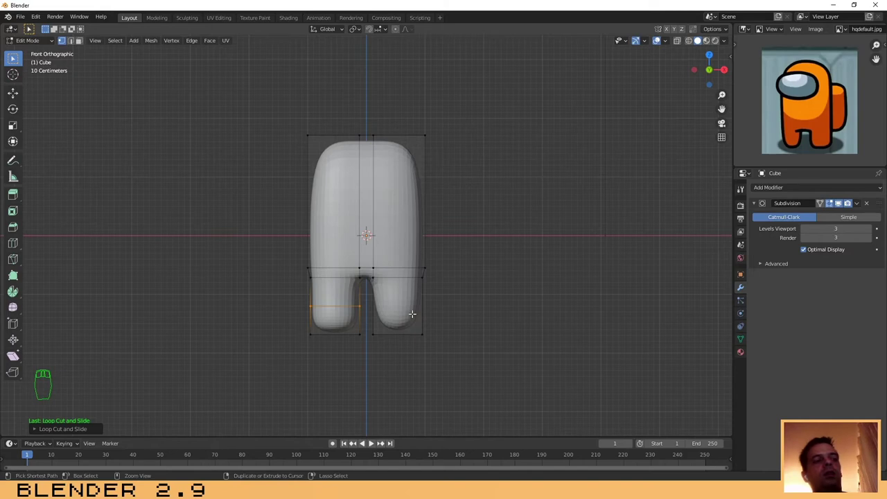
{"action": "key", "text": "ctrl+r"}
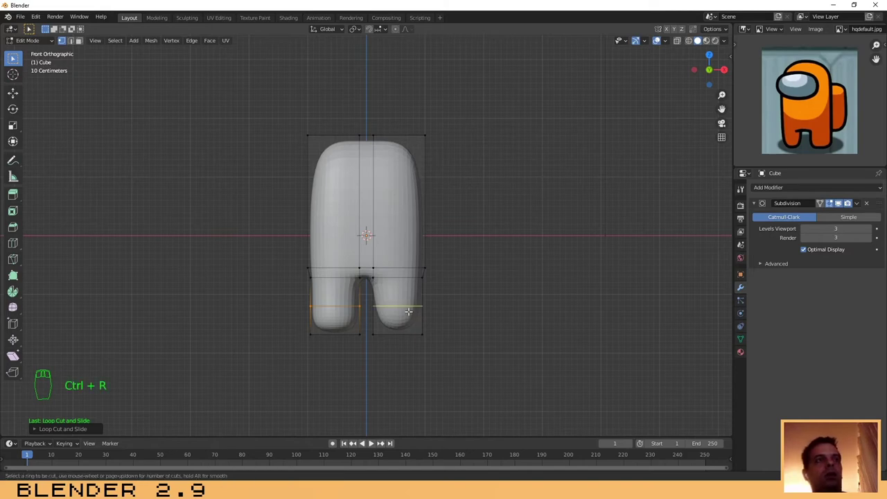
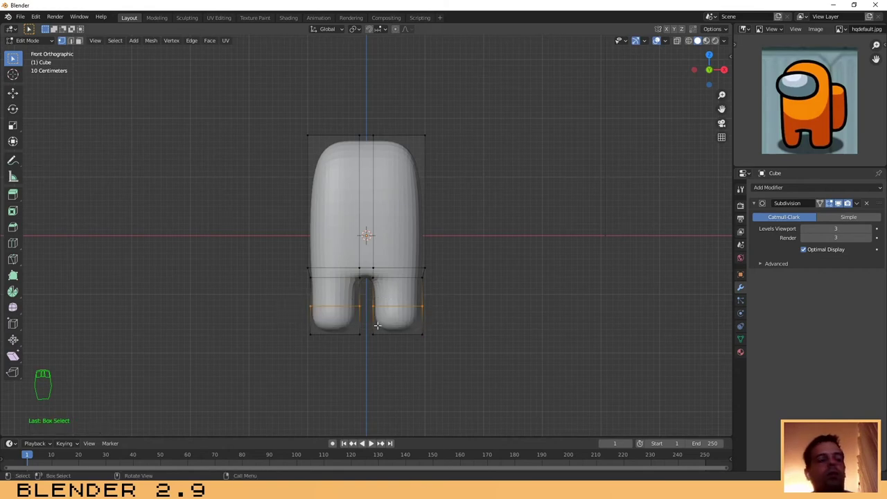
{"action": "key", "text": "g"}
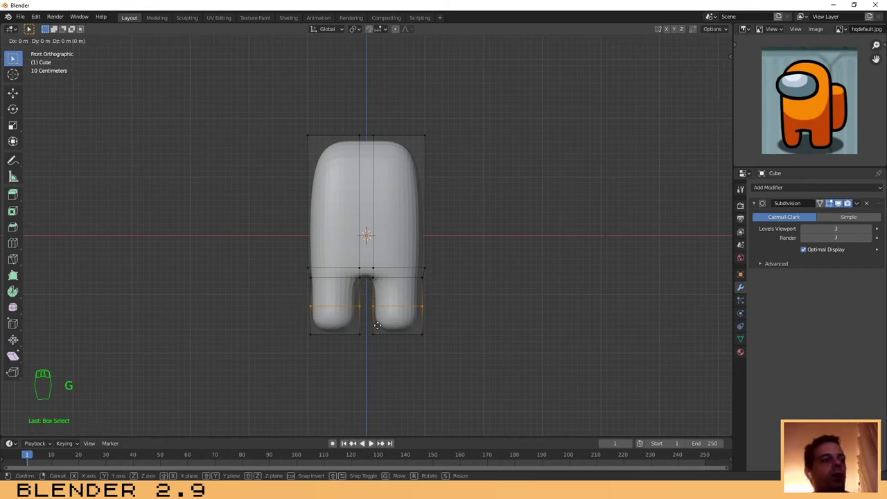
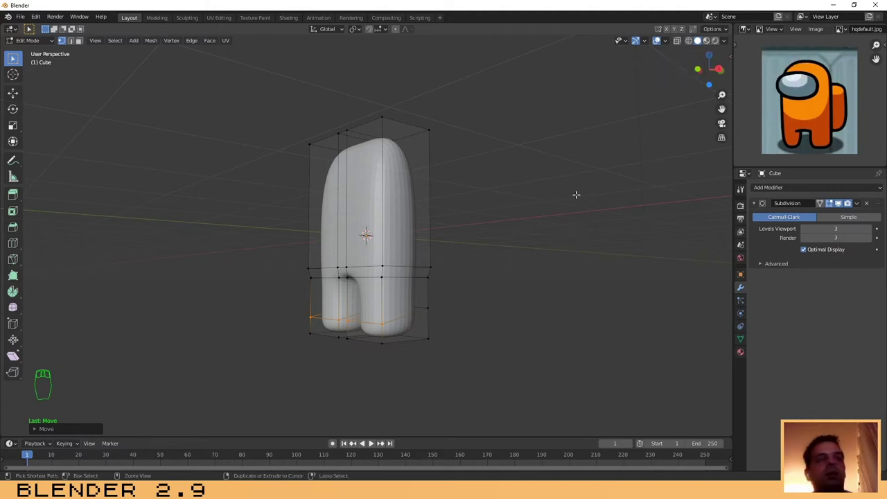
Undo the last vertex adjustment on the crewmate's legs.
{"action": "key", "text": "ctrl+z"}
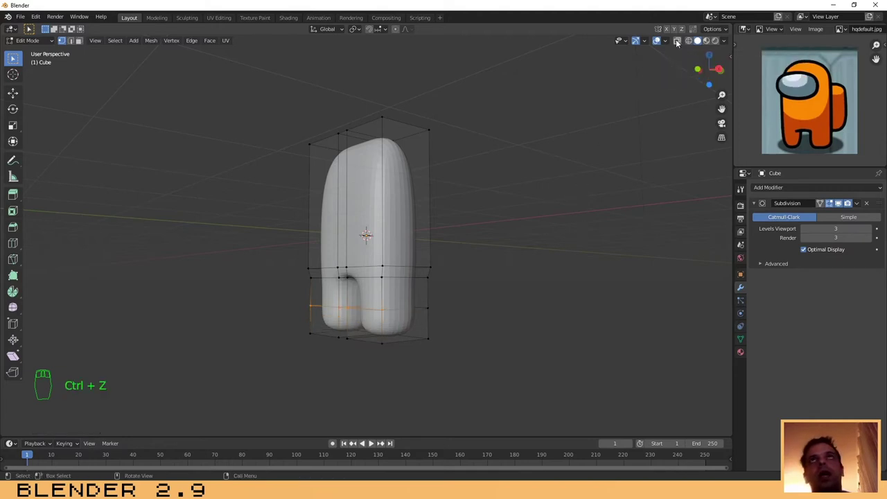
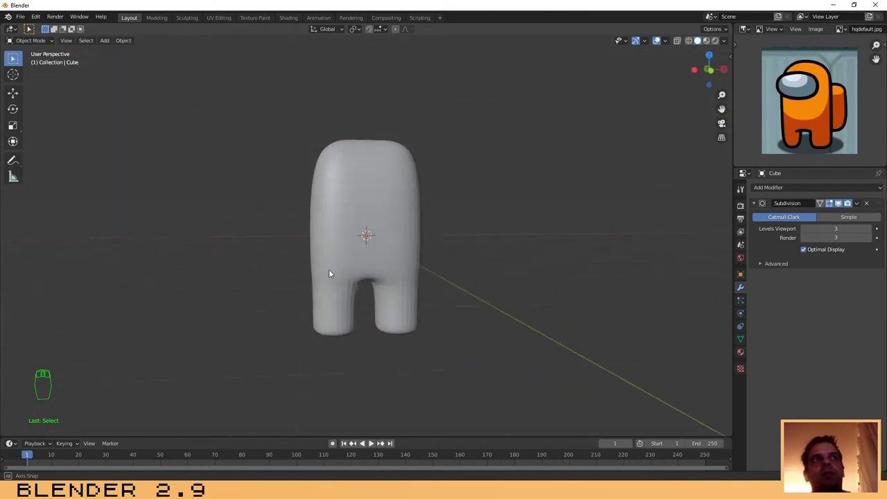
Orbit the view to inspect the smoothed two-legged body.
{"action": "left_click_drag", "start_coordinate": [313, 272], "coordinate": [314, 266]}
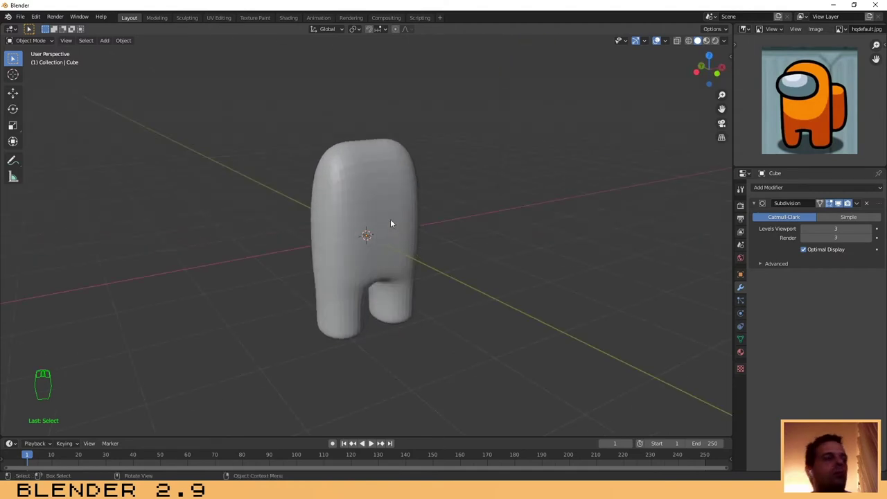
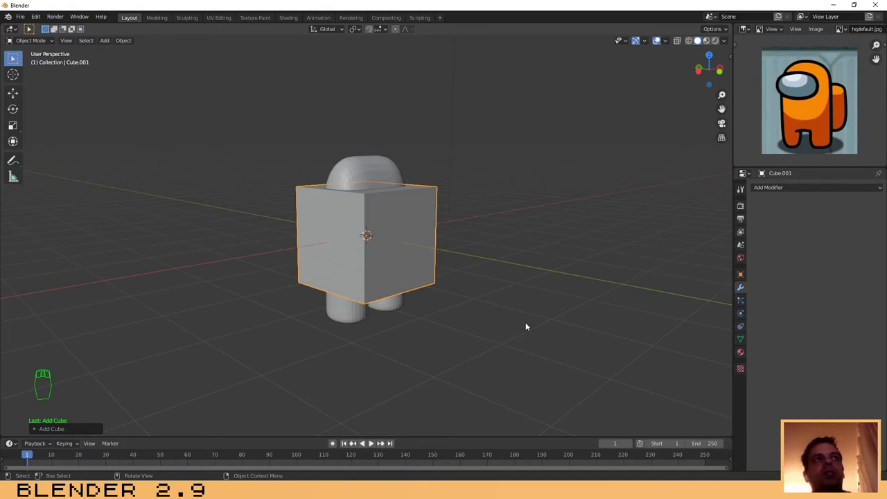
Shrink the new cube to about 0.37 and move it up to the body's upper front.
{"action": "key", "text": "s"}
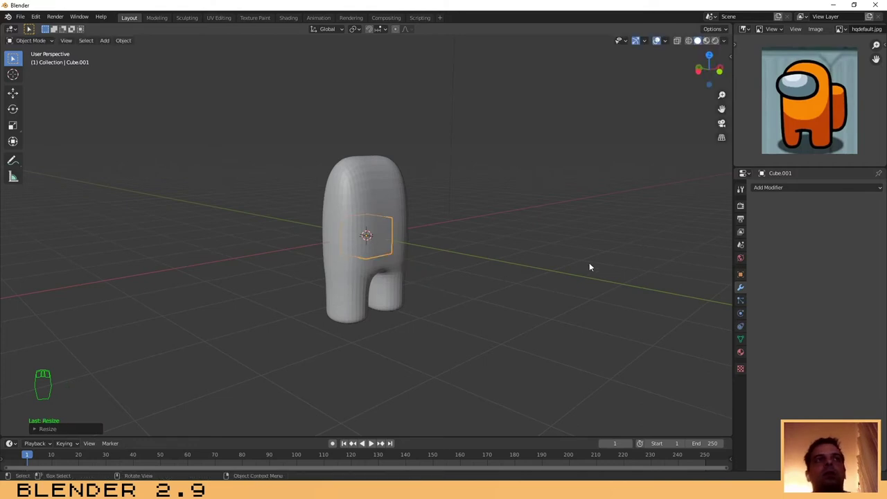
{"action": "key", "text": "KP_1"}
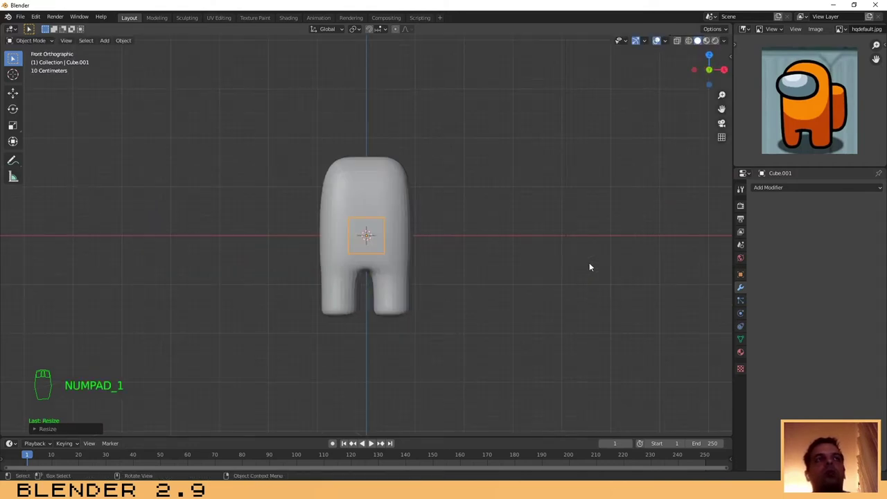
{"action": "key", "text": "KP_3"}
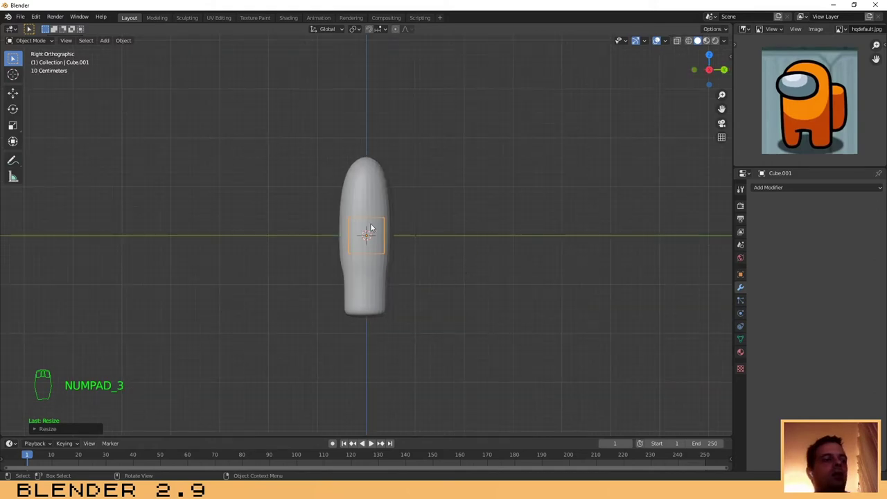
{"action": "key", "text": "g"}
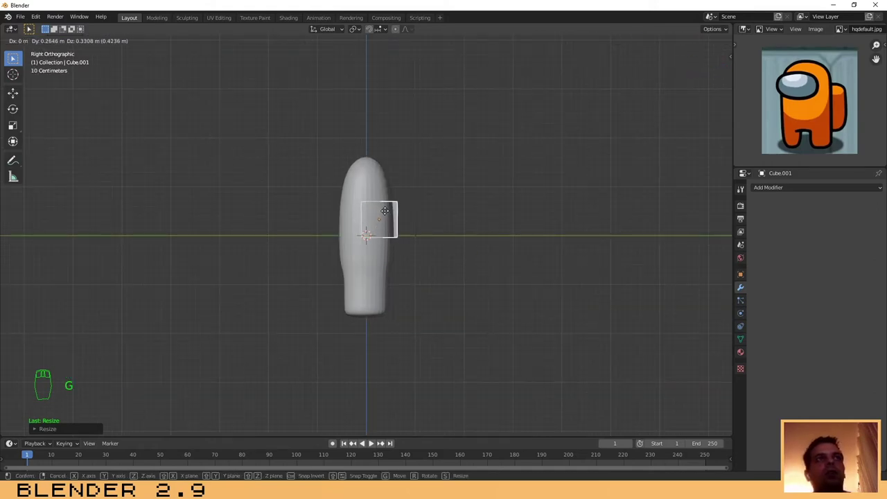
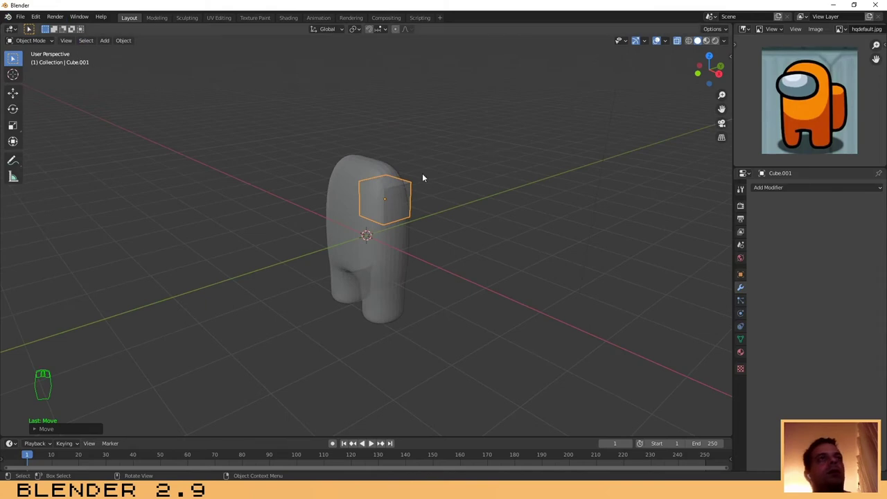
Delete faces from the small cube and resize its middle edge loop toward an oval visor.
{"action": "key", "text": "Tab"}
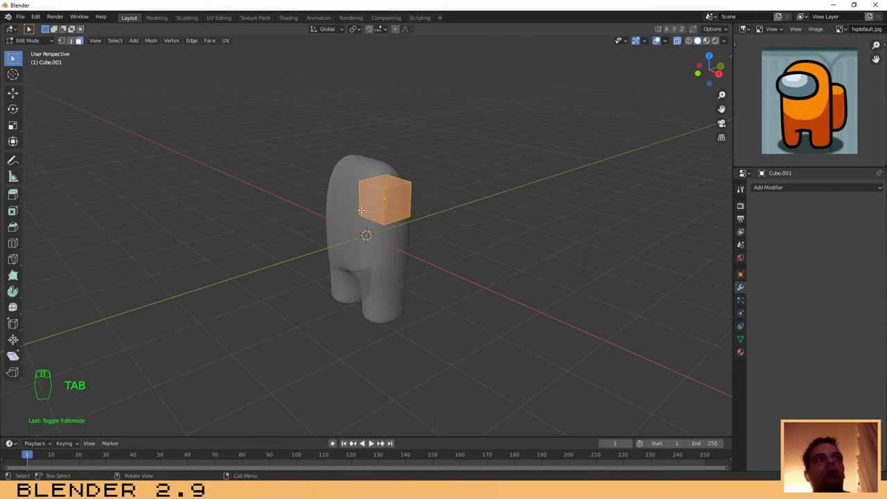
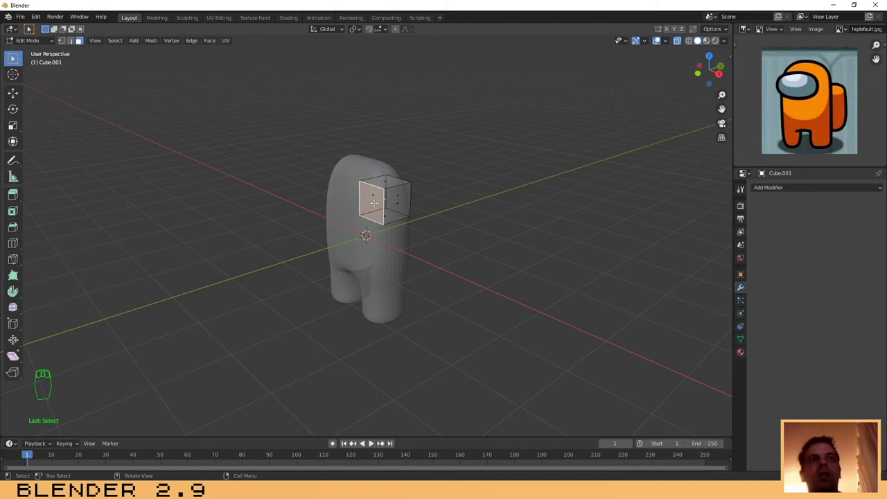
{"action": "key", "text": "Delete"}
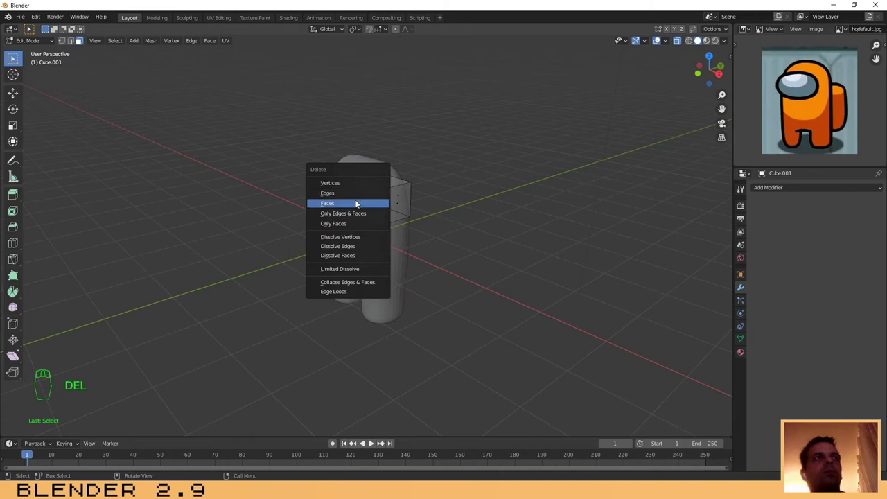
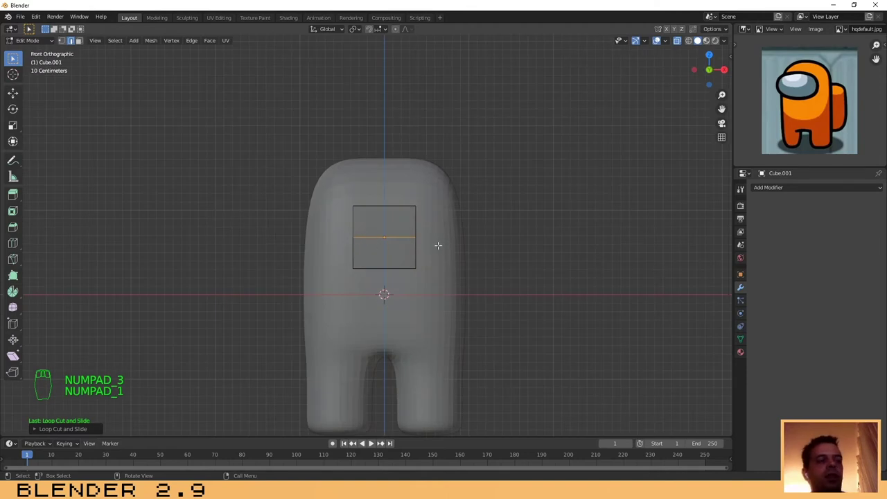
{"action": "key", "text": "s"}
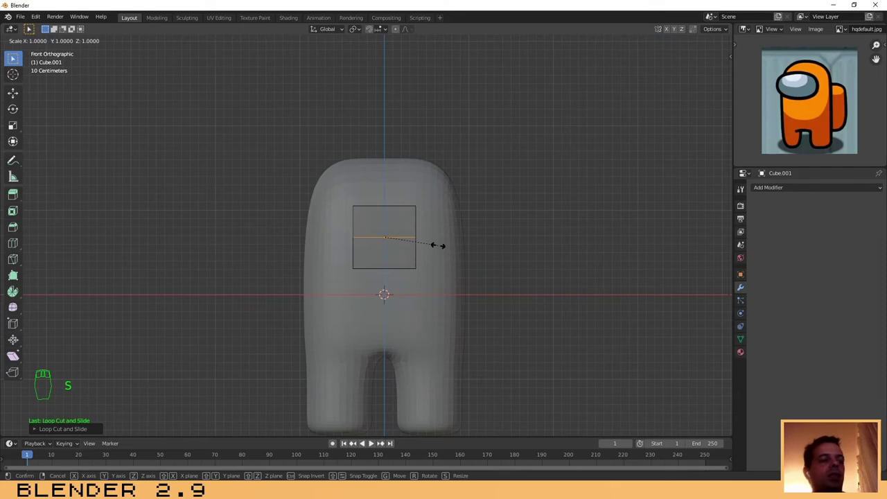
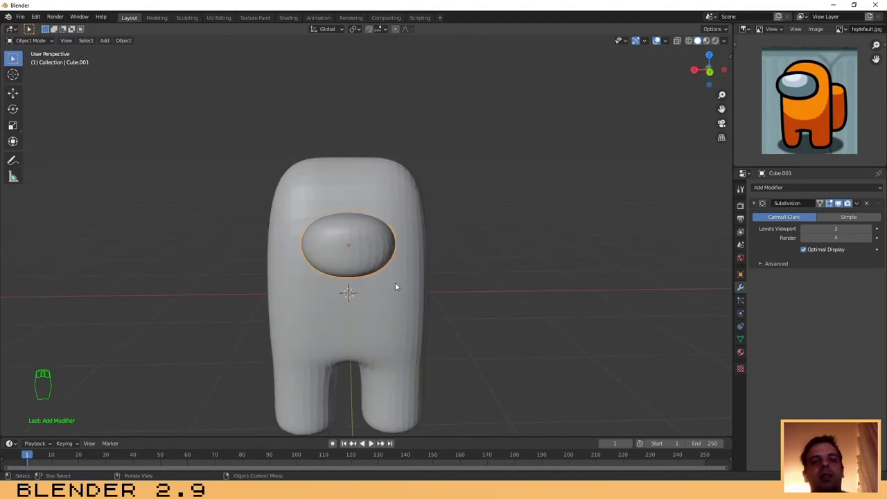
Widen and scale up the visor on the body, checking it from front and back views.
{"action": "key", "text": "KP_1"}
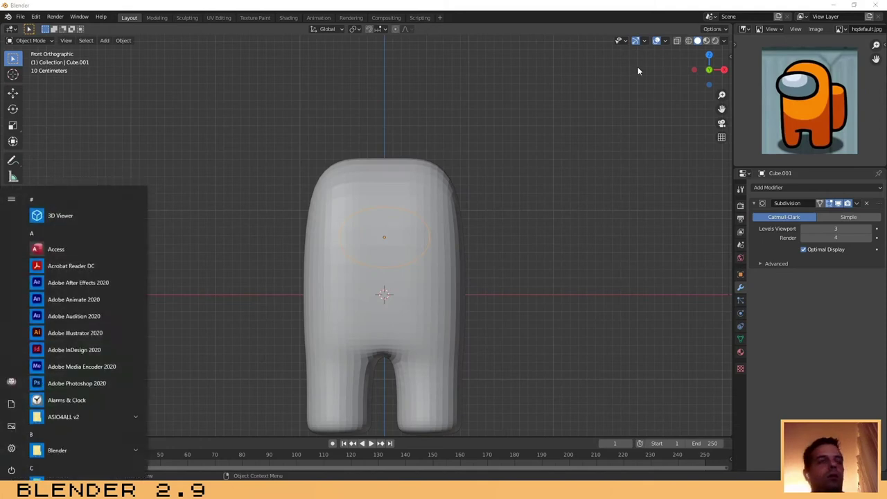
{"action": "left_click_drag", "start_coordinate": [327, 241], "coordinate": [460, 214]}
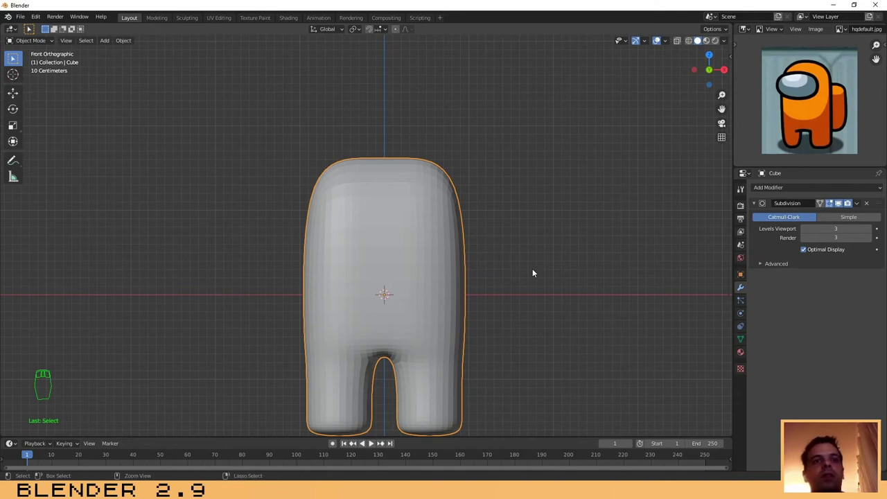
{"action": "key", "text": "ctrl+KP_1"}
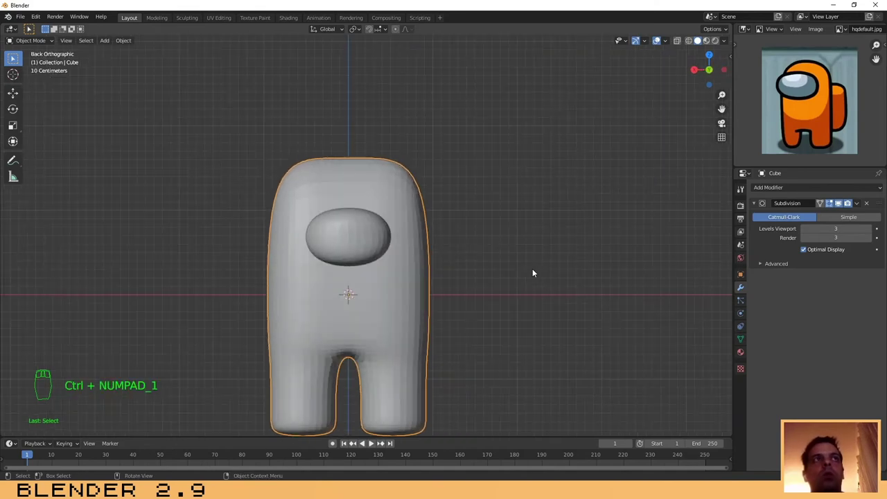
{"action": "left_click_drag", "start_coordinate": [359, 236], "coordinate": [414, 247]}
{"action": "key", "text": "s"}
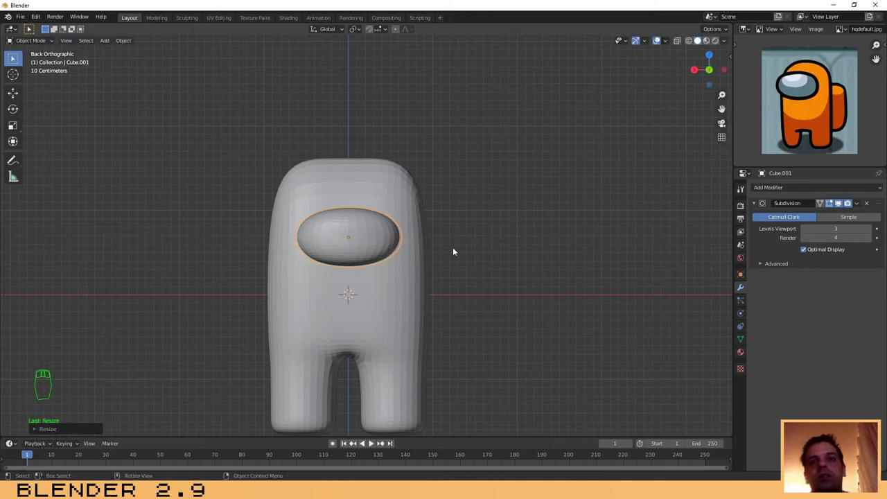
Orbit around the head to inspect the visor from the side.
{"action": "left_click_drag", "start_coordinate": [486, 255], "coordinate": [446, 331]}
{"action": "middle_click", "coordinate": [388, 299]}
{"action": "middle_click", "coordinate": [446, 331]}
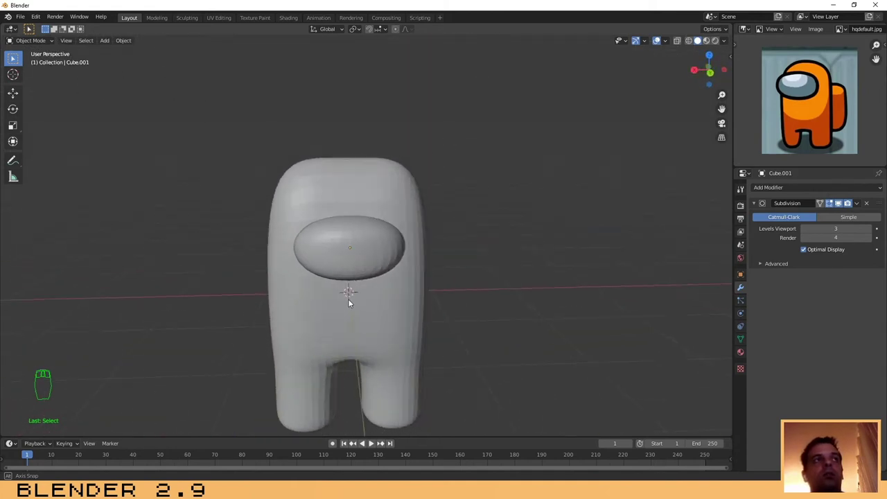
{"action": "left_click_drag", "start_coordinate": [372, 231], "coordinate": [469, 256]}
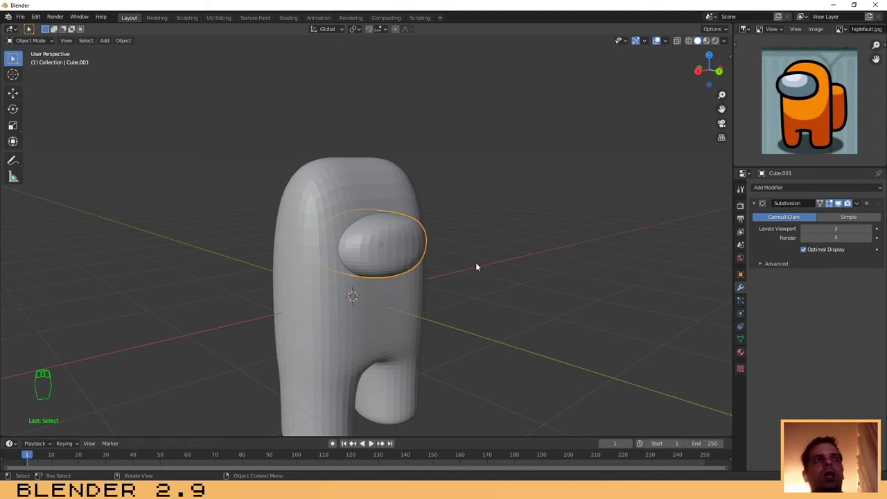
{"action": "left_click_drag", "start_coordinate": [528, 255], "coordinate": [343, 226]}
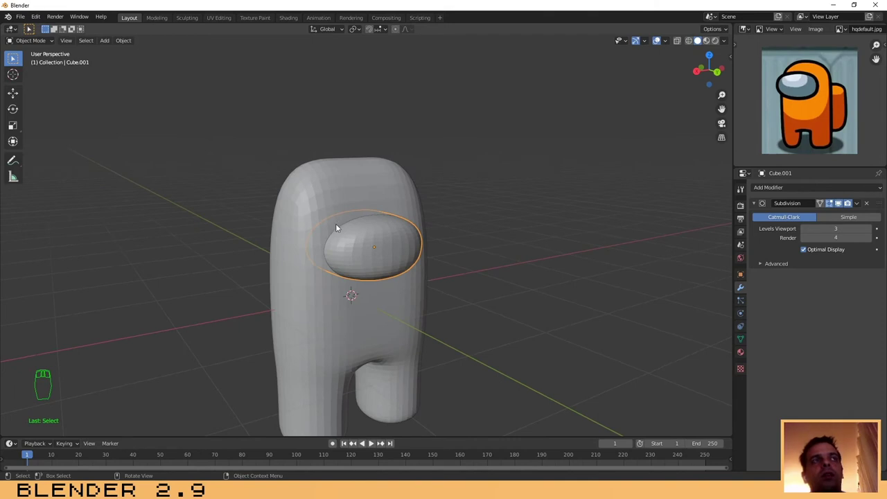
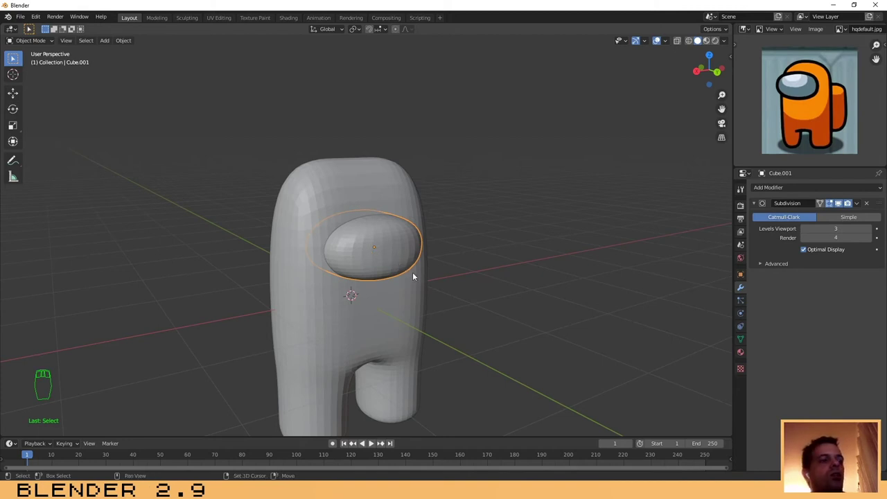
Duplicate the visor, enlarge the copy and push it back along Y into the body as a rim.
{"action": "key", "text": "shift+d"}
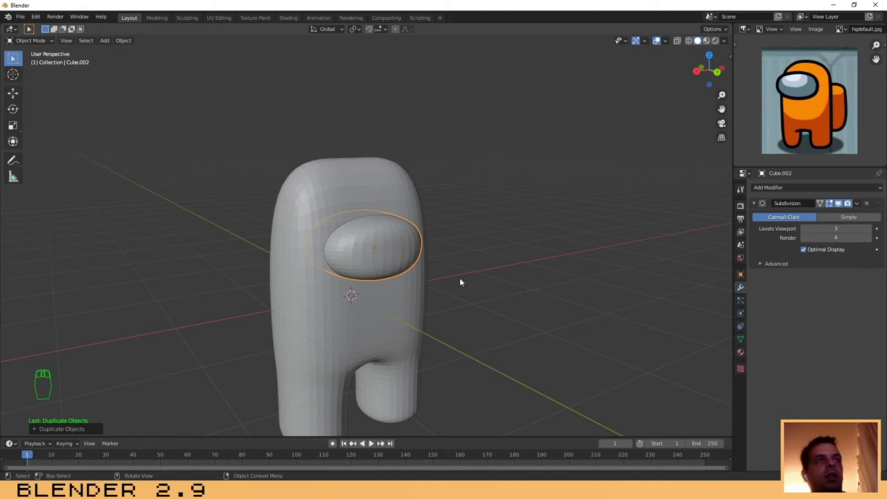
{"action": "key", "text": "s"}
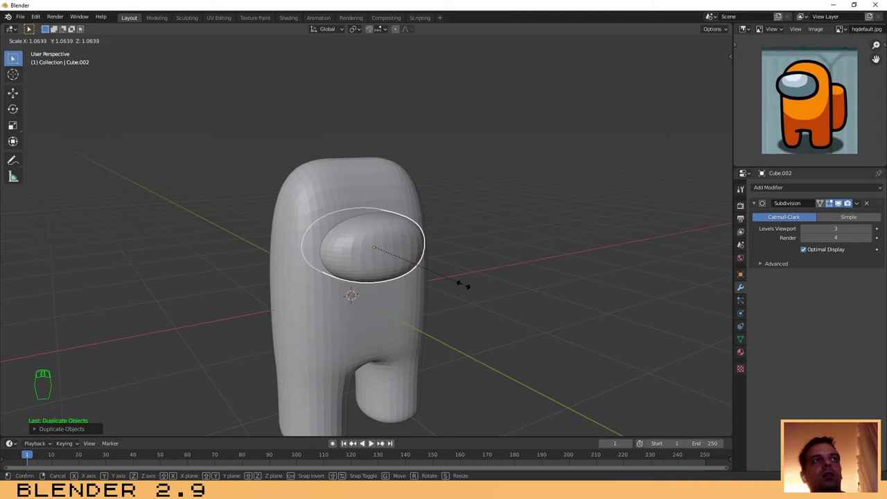
{"action": "key", "text": "g"}
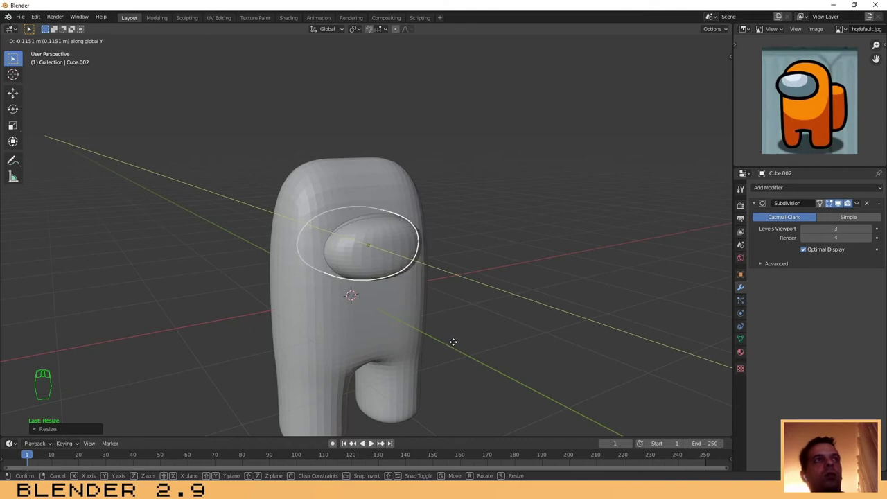
{"action": "left_click_drag", "start_coordinate": [363, 354], "coordinate": [422, 350]}
Add an edge loop at the rim's back in Edit Mode and fine-tune its size, ending in Right Ortho view.
{"action": "key", "text": "Tab"}
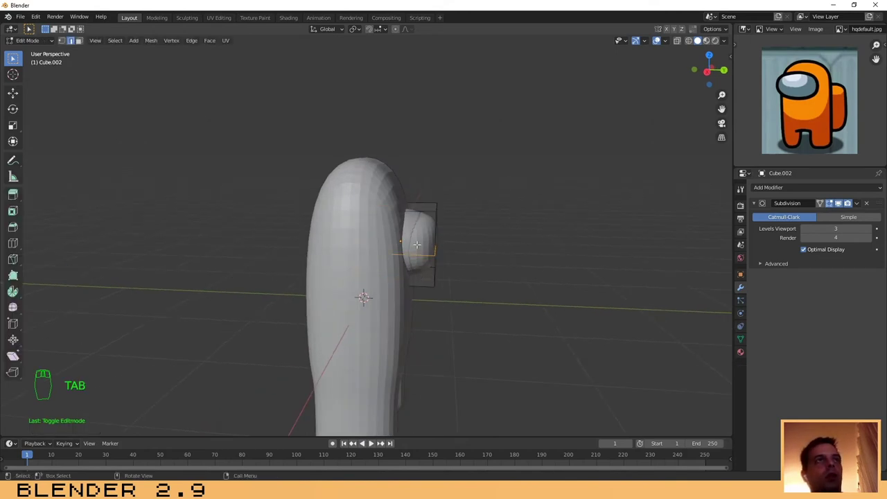
{"action": "key", "text": "ctrl+r"}
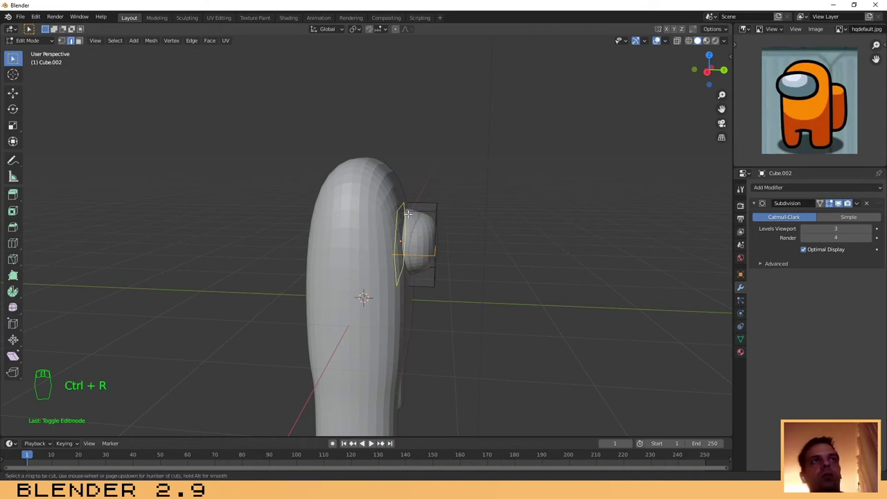
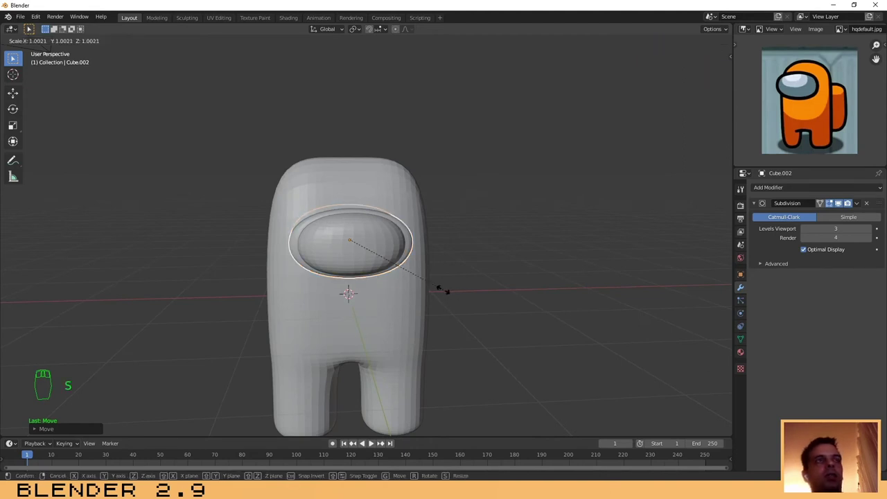
{"action": "left_click_drag", "start_coordinate": [398, 307], "coordinate": [506, 285]}
{"action": "key", "text": "KP_3"}
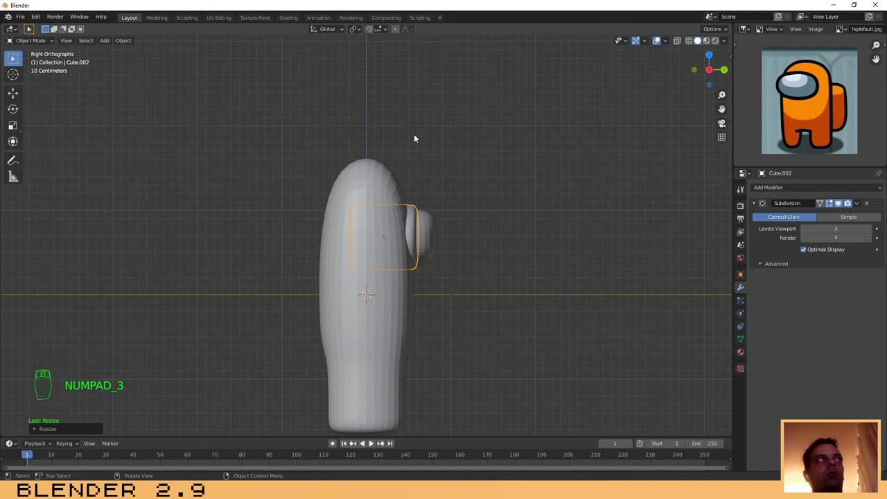
Move the visor's back vertices forward along Y so it no longer sinks deep into the body.
{"action": "left_click_drag", "start_coordinate": [681, 42], "coordinate": [385, 245]}
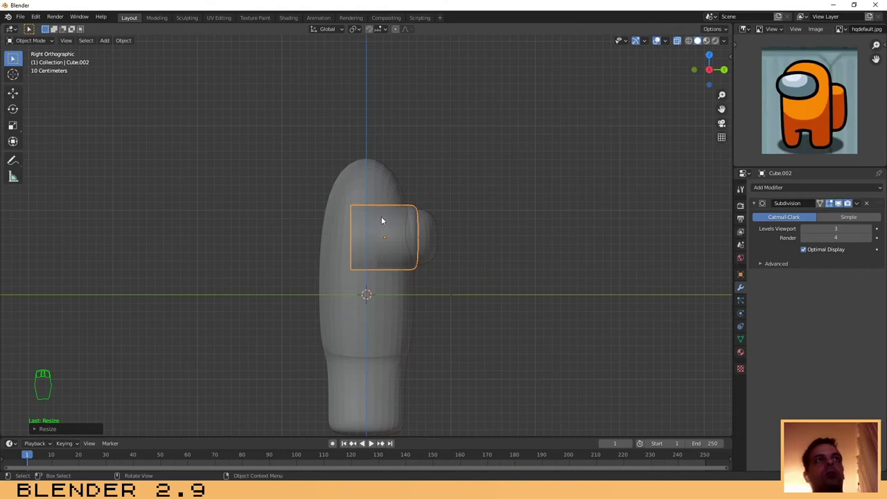
{"action": "key", "text": "Tab"}
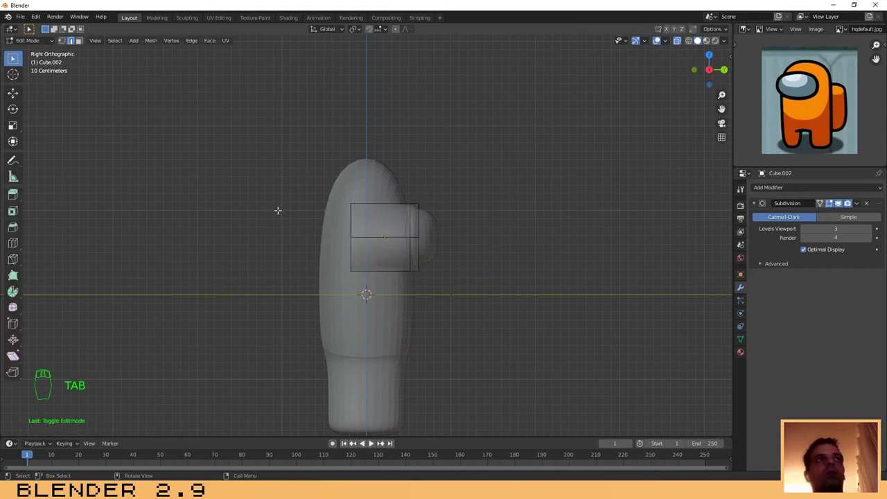
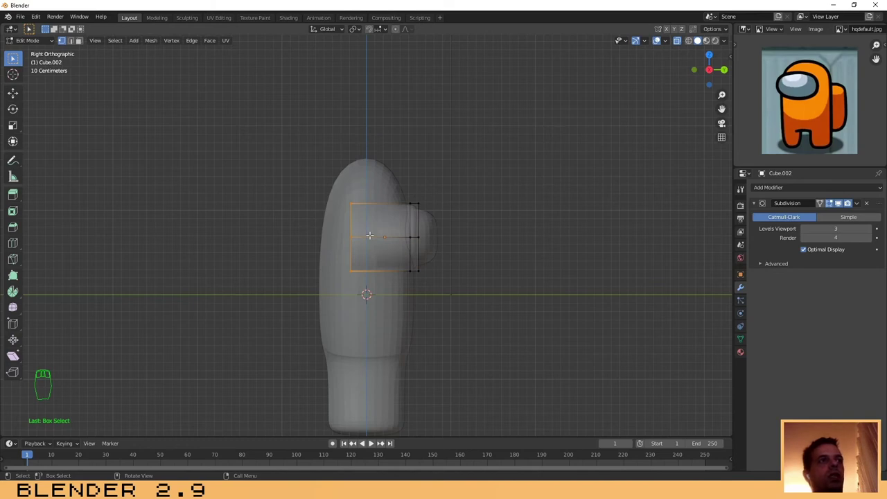
{"action": "key", "text": "g"}
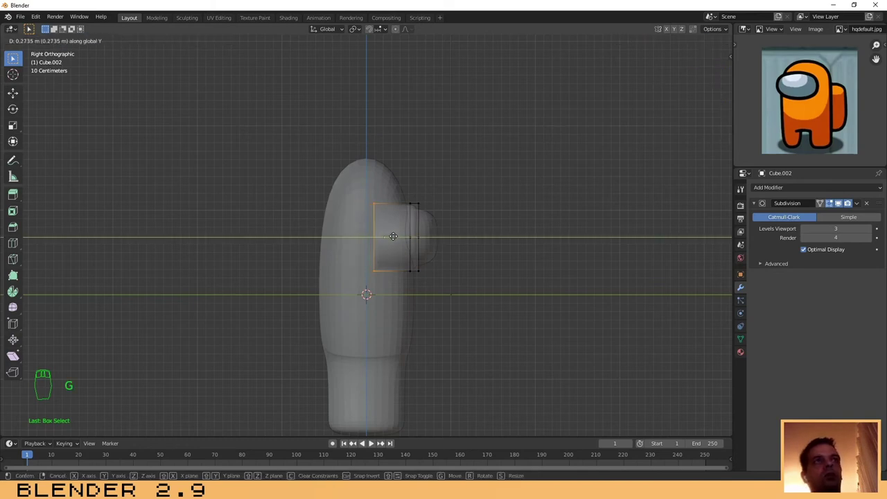
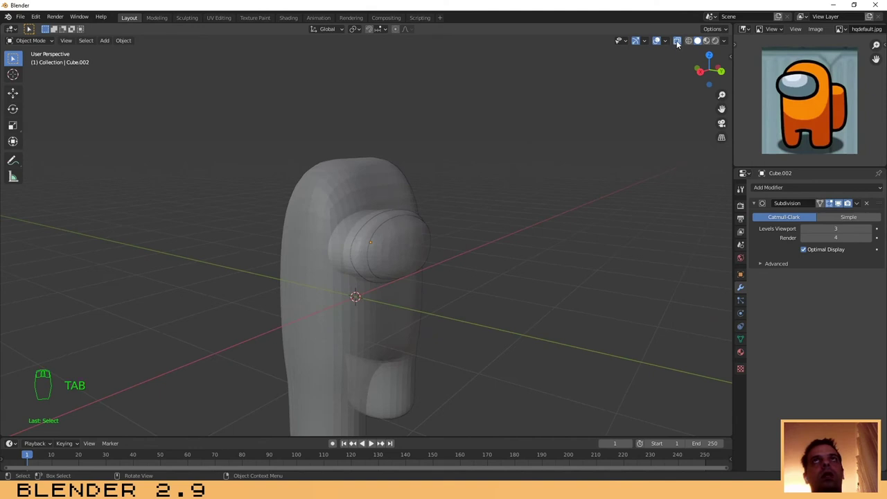
{"action": "left_click_drag", "start_coordinate": [679, 44], "coordinate": [556, 246]}
{"action": "left_click_drag", "start_coordinate": [556, 246], "coordinate": [464, 236]}
Orbit and zoom out to view the whole crewmate from its side.
{"action": "left_click", "coordinate": [464, 236]}
{"action": "middle_click", "coordinate": [494, 263]}
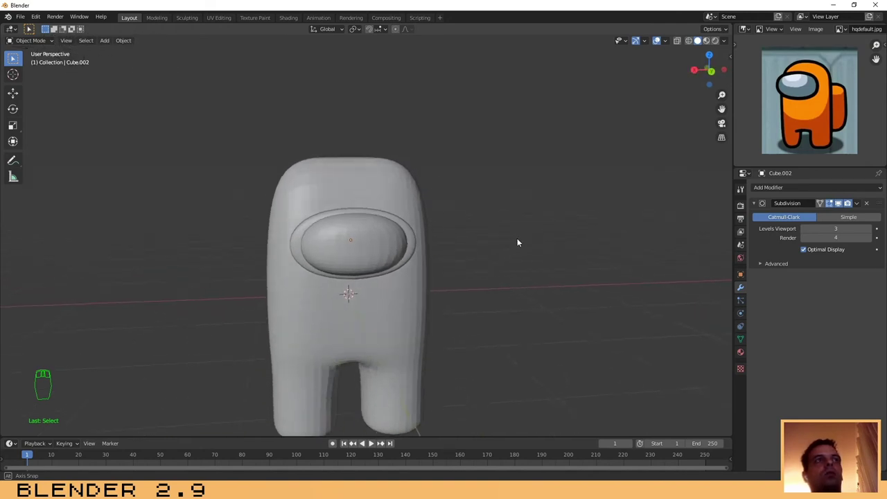
{"action": "left_click_drag", "start_coordinate": [251, 299], "coordinate": [342, 276]}
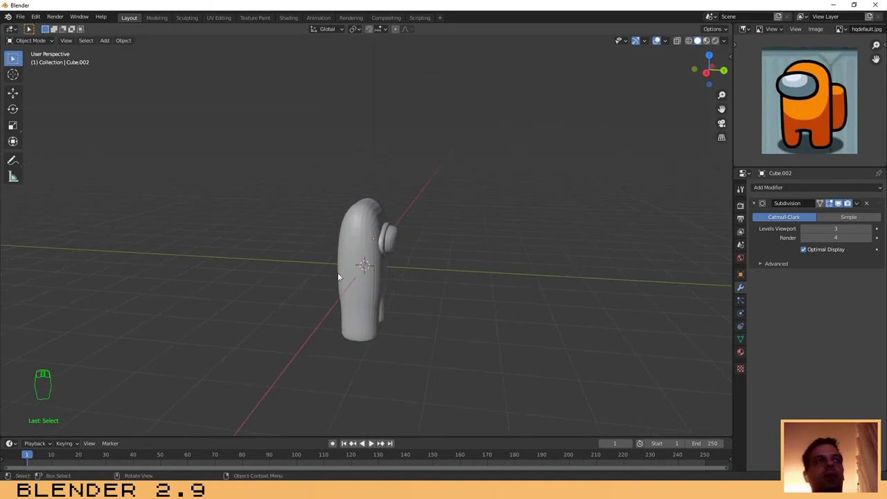
{"action": "left_click_drag", "start_coordinate": [312, 277], "coordinate": [416, 280]}
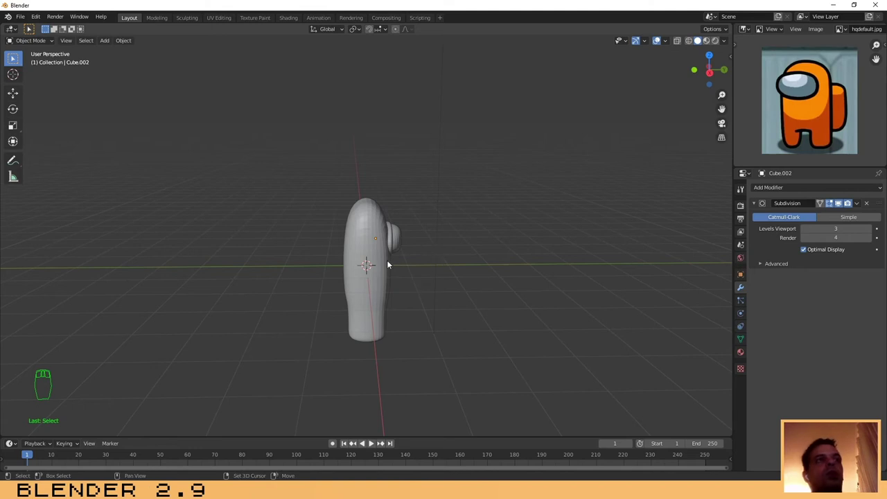
Add a cube, flatten it thin along Y and place it against the crewmate's back.
{"action": "key", "text": "shift+a"}
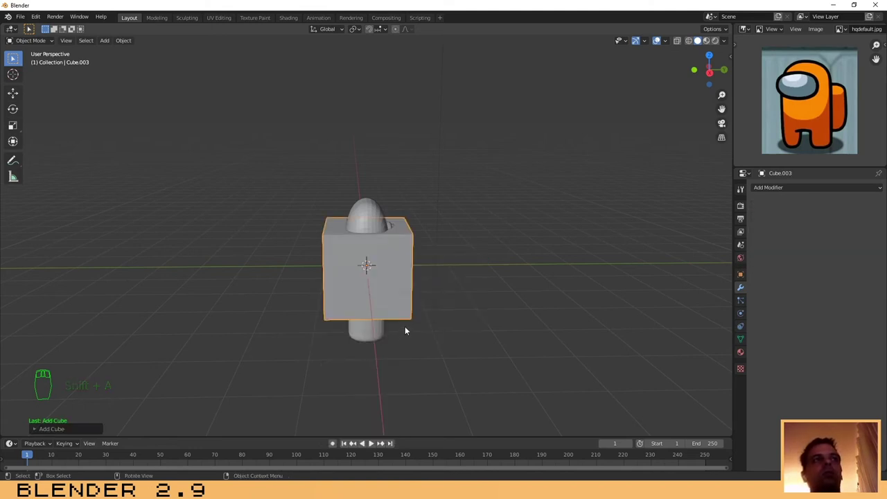
{"action": "key", "text": "s"}
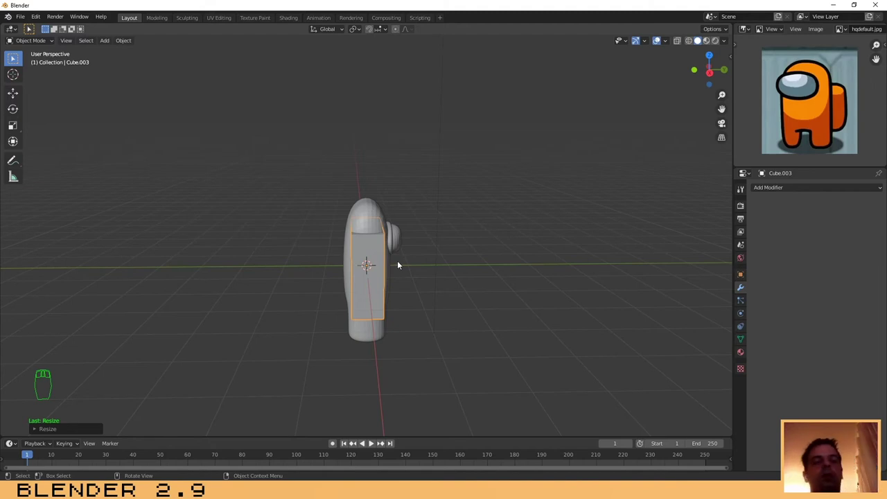
{"action": "key", "text": "KP_3"}
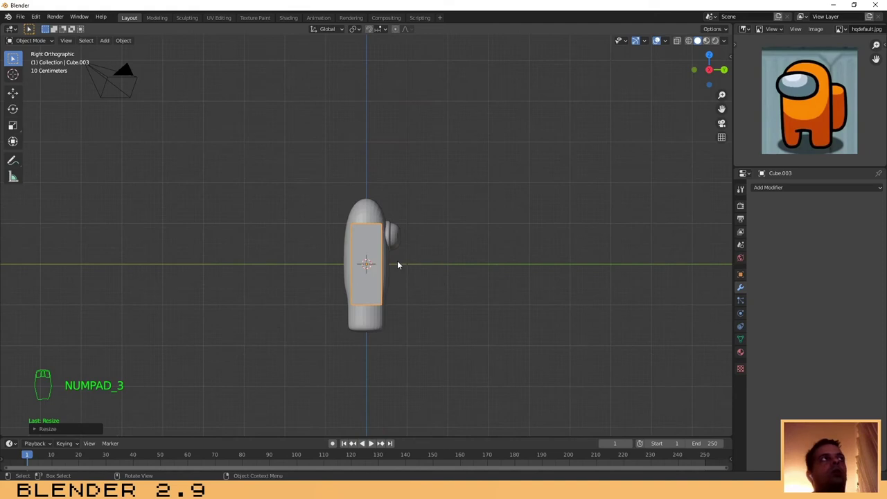
{"action": "key", "text": "g"}
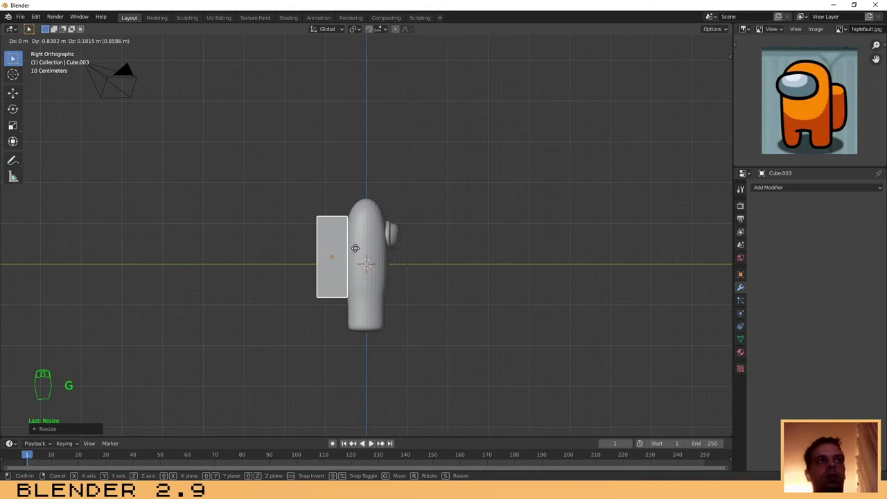
{"action": "left_click_drag", "start_coordinate": [463, 259], "coordinate": [476, 257]}
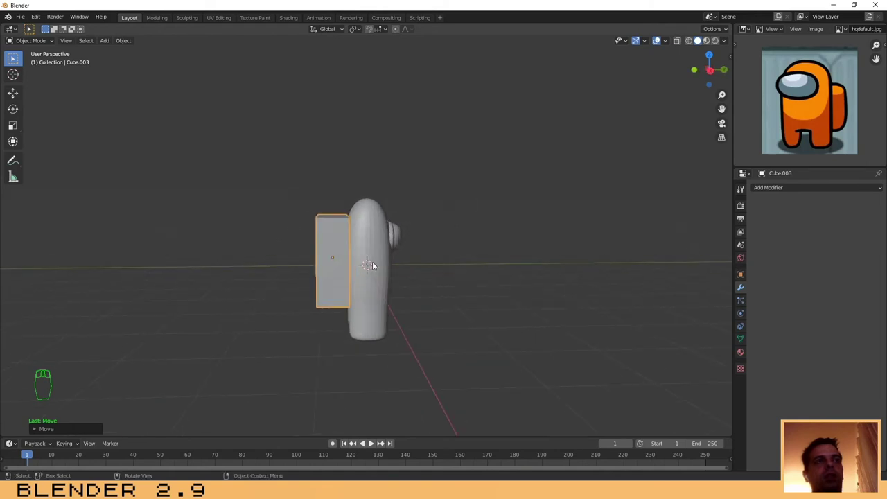
Shrink the backpack box's height and width to match the body, checking from side and behind.
{"action": "key", "text": "KP_3"}
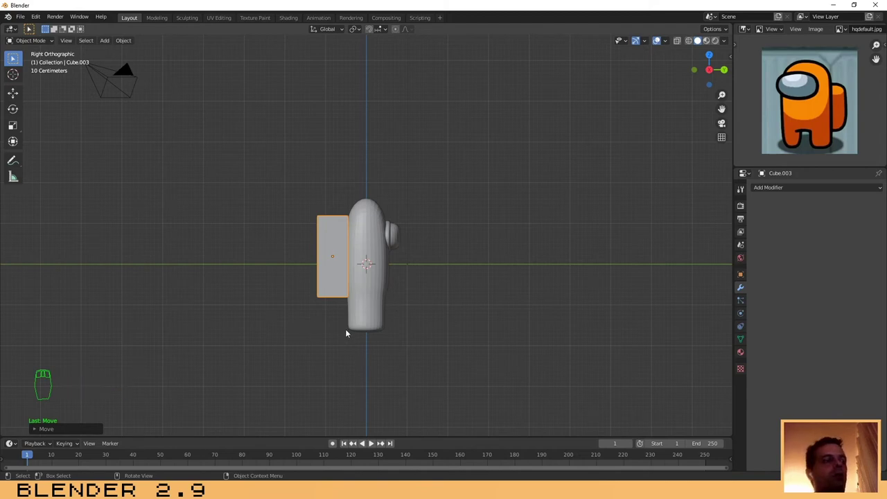
{"action": "key", "text": "s"}
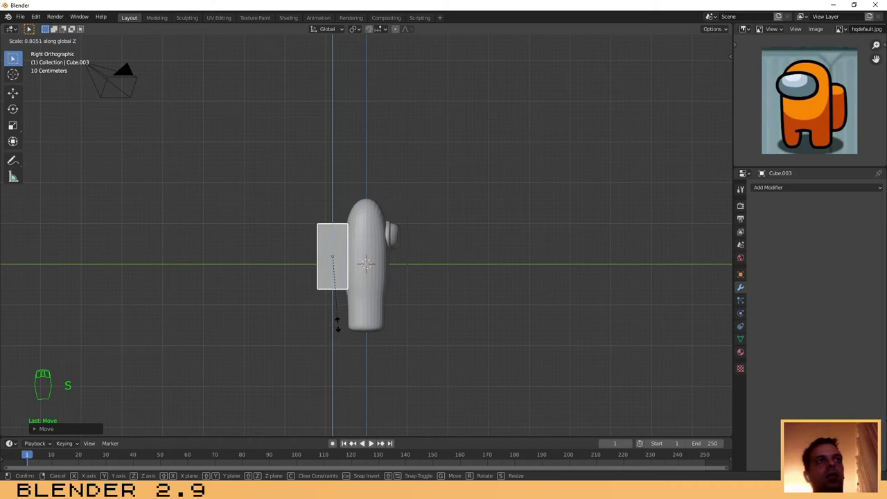
{"action": "left_click_drag", "start_coordinate": [419, 291], "coordinate": [318, 291]}
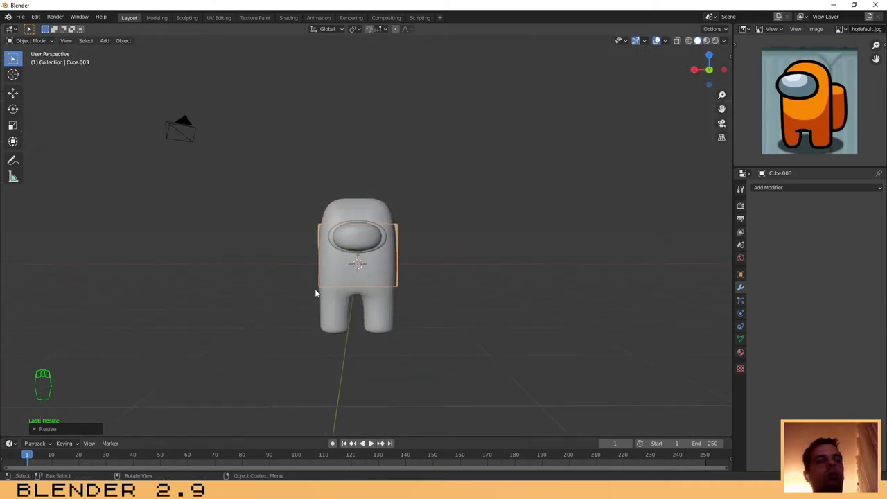
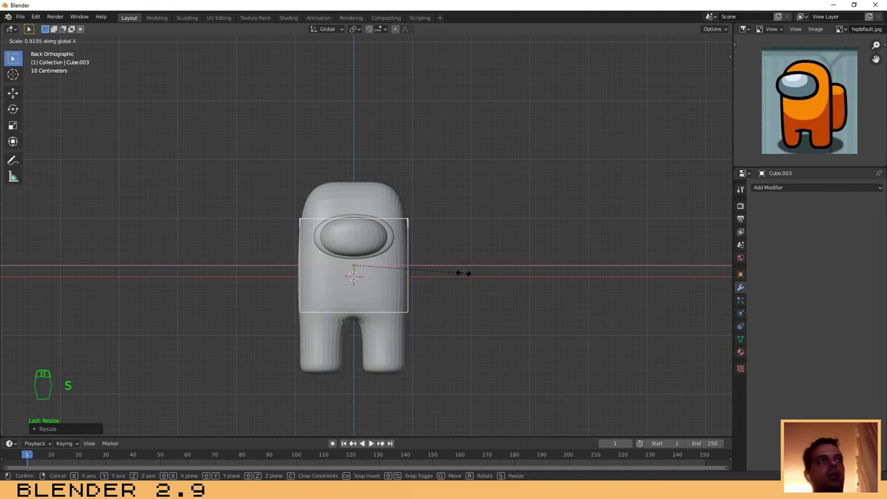
{"action": "left_click_drag", "start_coordinate": [266, 283], "coordinate": [377, 288]}
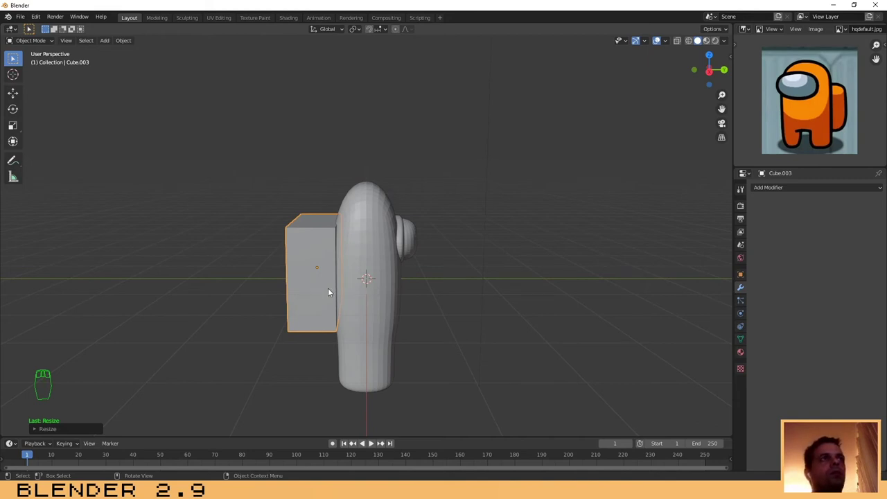
Select the backpack's edges in Edit Mode and bevel them to round off the box.
{"action": "key", "text": "Tab"}
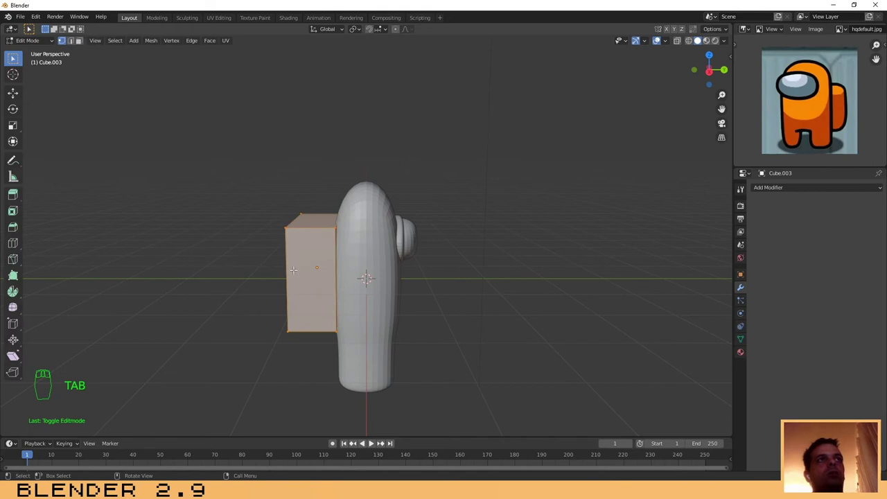
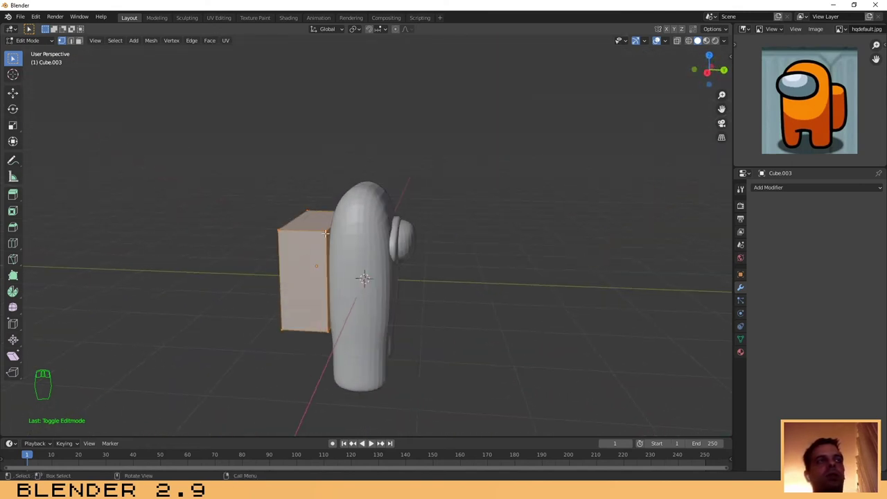
{"action": "key", "text": "a"}
{"action": "key", "text": "a"}
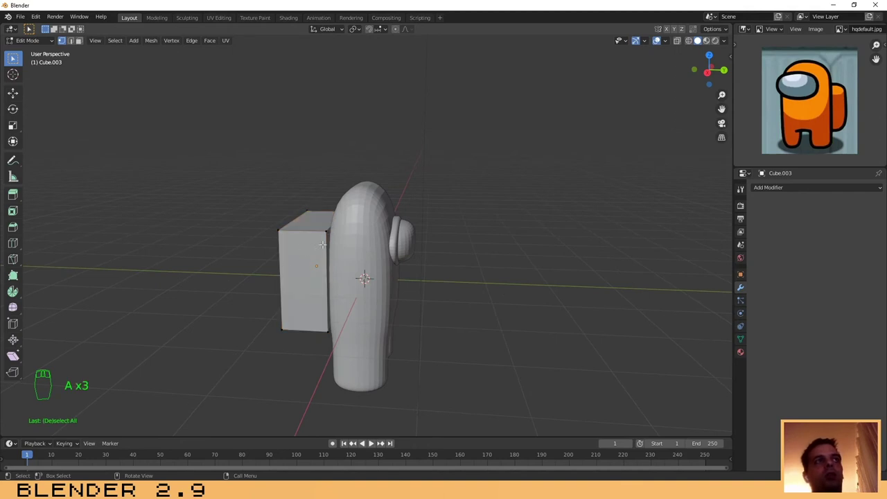
{"action": "key", "text": "a"}
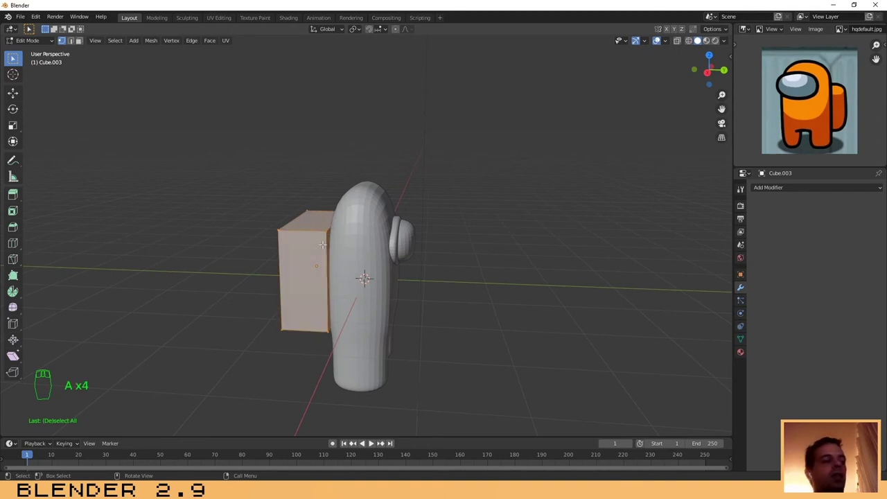
{"action": "key", "text": "a"}
{"action": "key", "text": "a"}
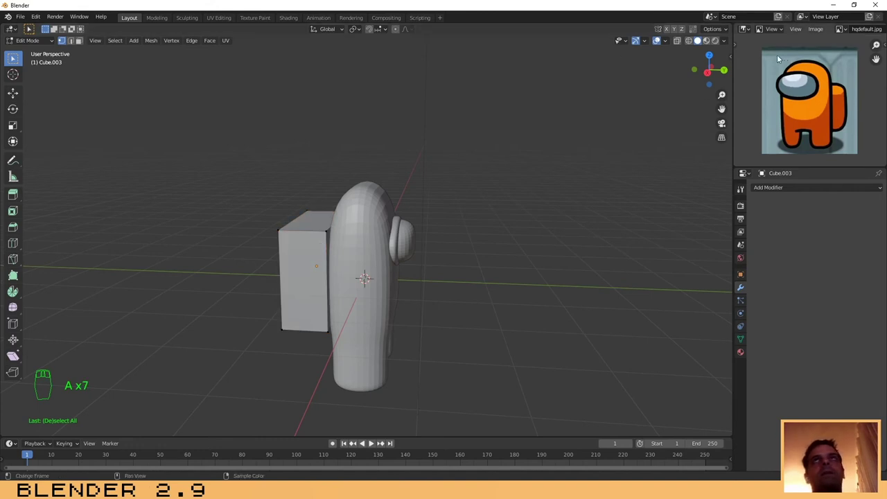
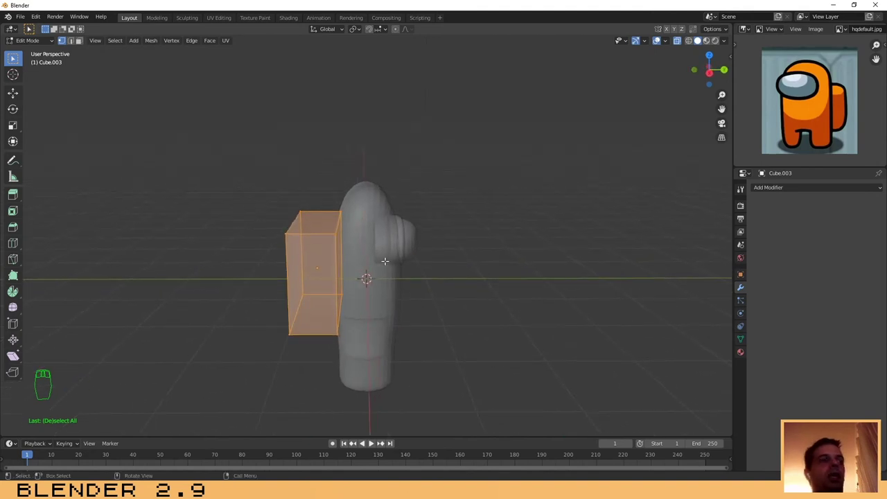
{"action": "key", "text": "ctrl+b"}
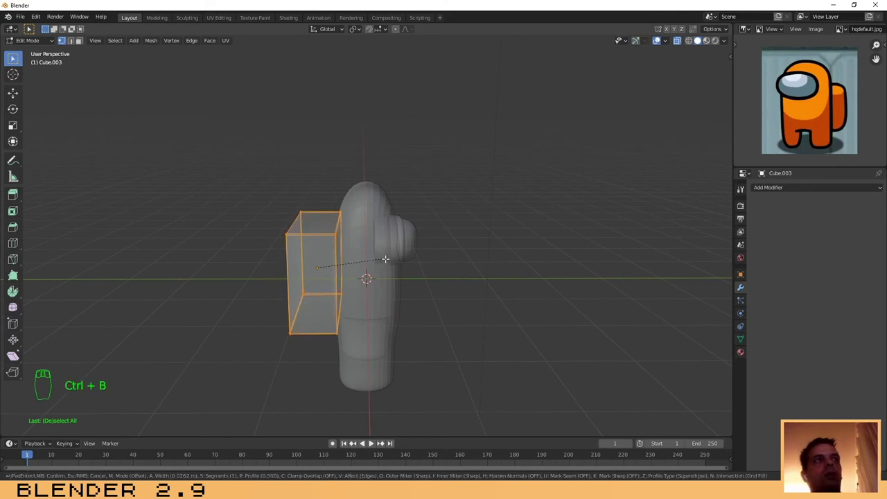
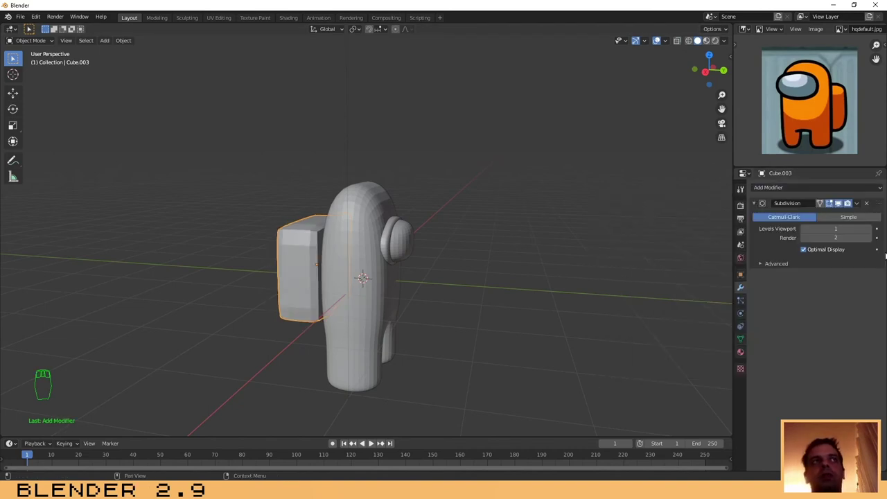
Set the backpack's Subdivision Surface to 3 viewport and 3 render levels.
{"action": "left_click_drag", "start_coordinate": [873, 231], "coordinate": [363, 265]}
{"action": "left_click_drag", "start_coordinate": [440, 281], "coordinate": [452, 291]}
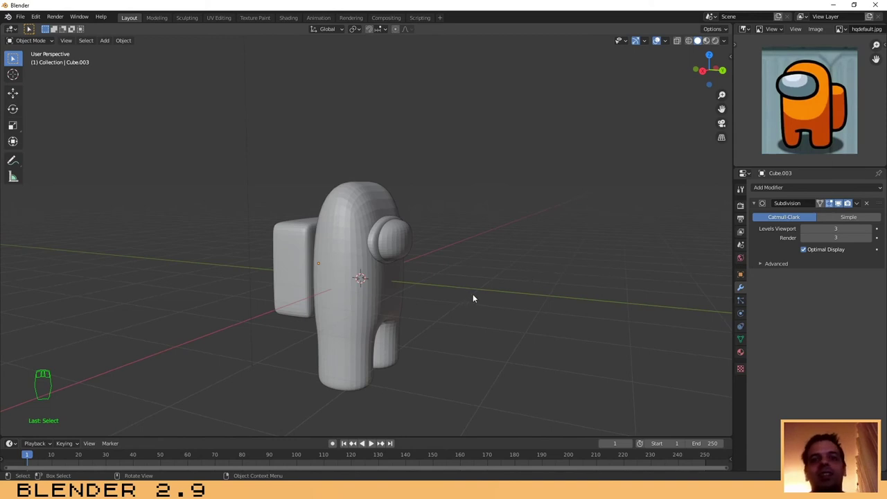
{"action": "left_click_drag", "start_coordinate": [486, 262], "coordinate": [345, 241]}
{"action": "left_click_drag", "start_coordinate": [346, 210], "coordinate": [363, 380]}
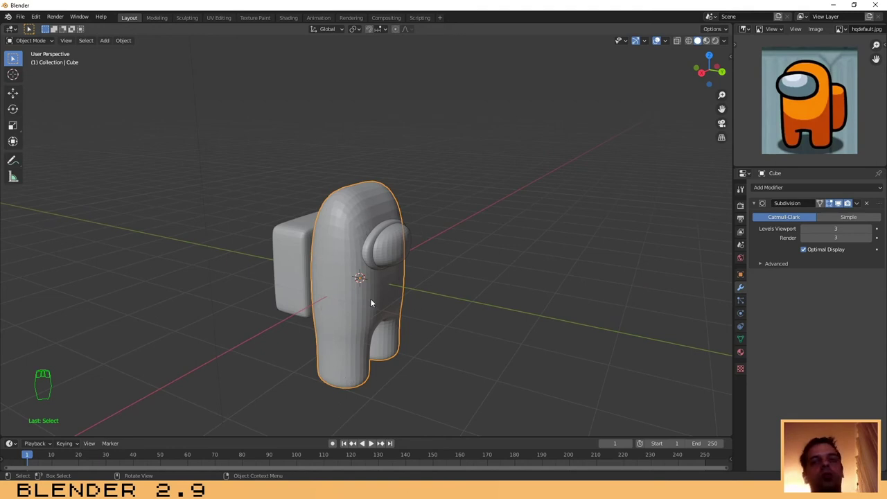
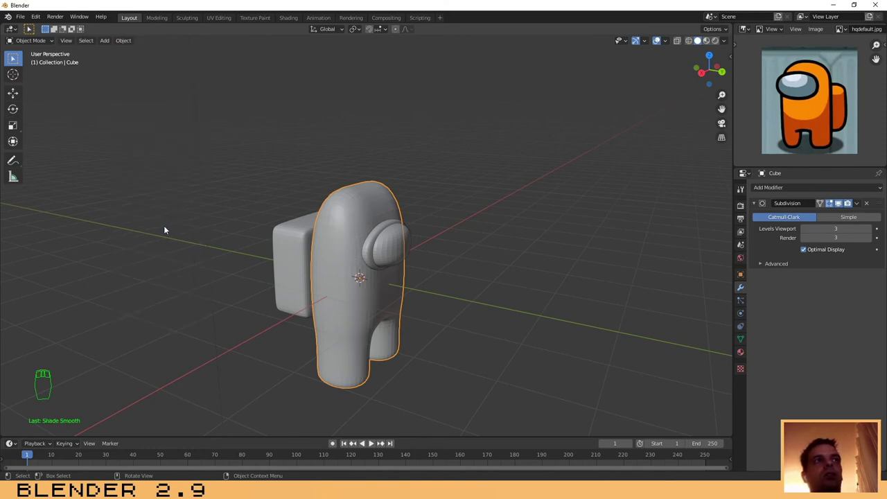
Compare with the body's and visor's modifiers and orbit around to face the visor.
{"action": "left_click_drag", "start_coordinate": [525, 272], "coordinate": [152, 45]}
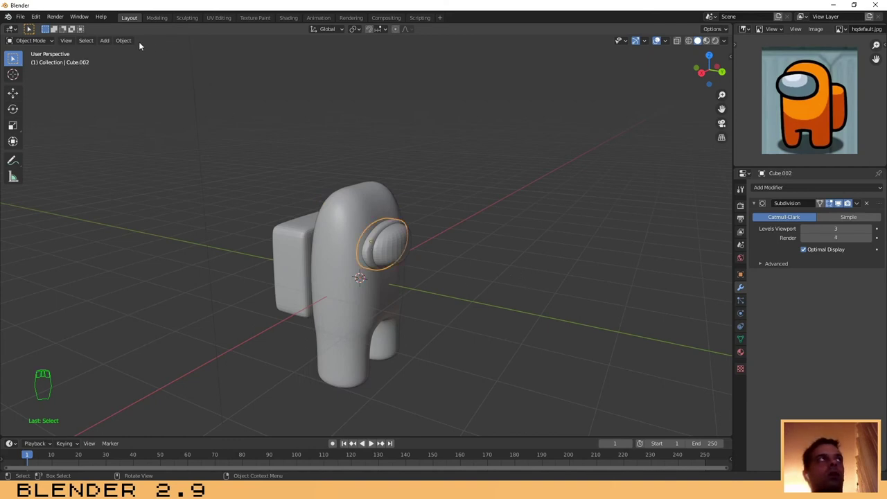
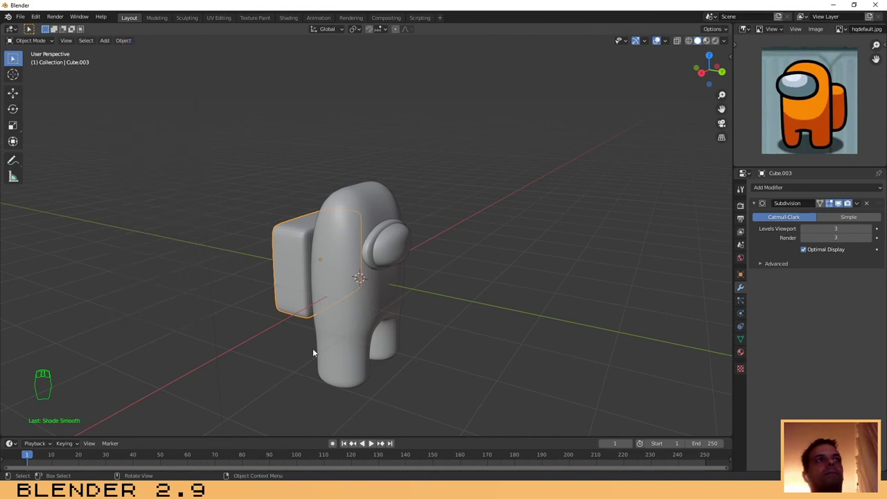
{"action": "left_click_drag", "start_coordinate": [295, 352], "coordinate": [422, 291]}
{"action": "left_click_drag", "start_coordinate": [480, 287], "coordinate": [345, 274]}
{"action": "middle_click", "coordinate": [422, 290]}
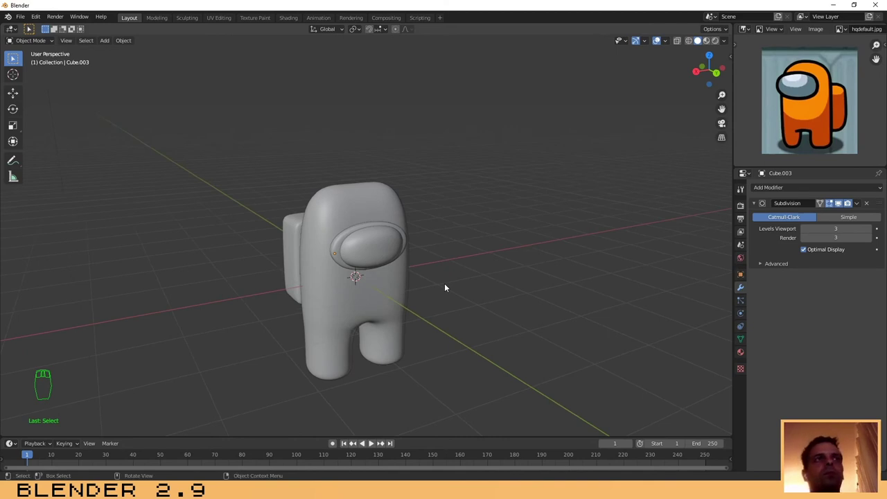
Box-select body, visor and backpack in front view and move them up along Z onto the ground level.
{"action": "key", "text": "KP_1"}
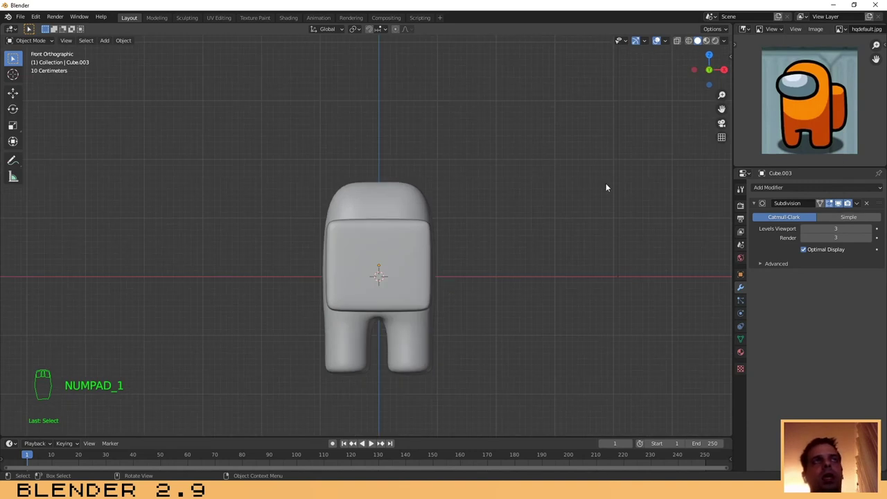
{"action": "left_click_drag", "start_coordinate": [679, 43], "coordinate": [543, 400]}
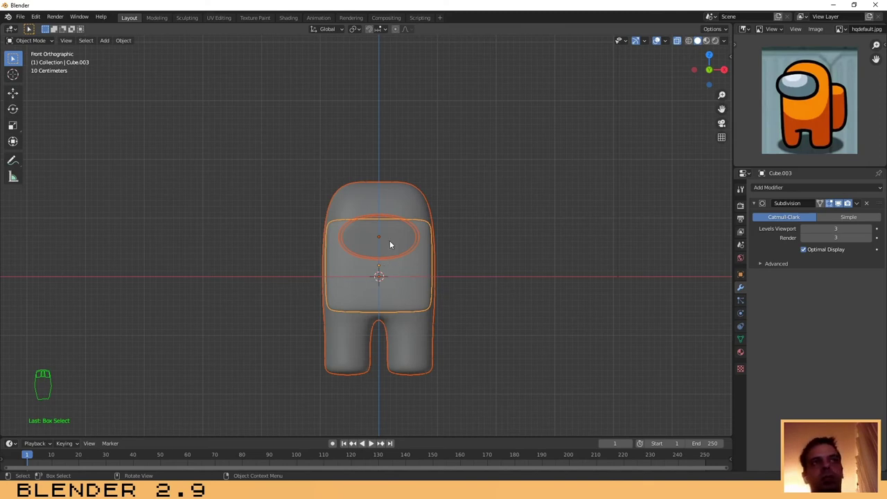
{"action": "key", "text": "g"}
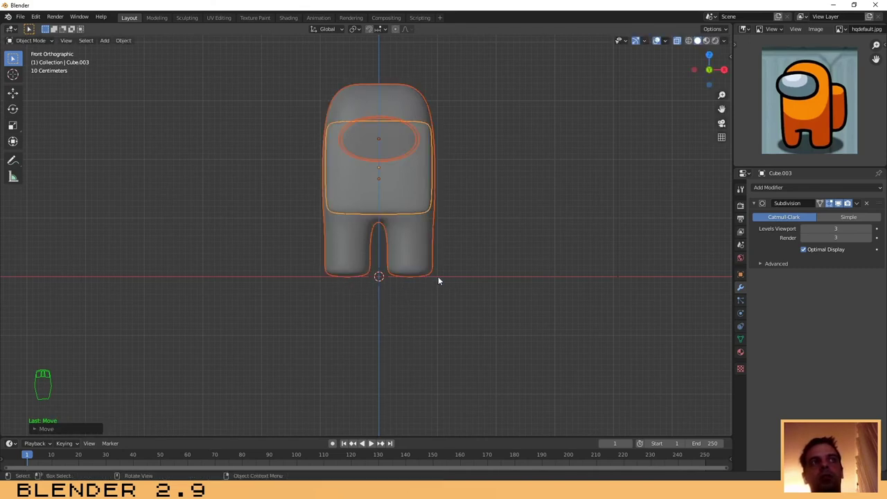
{"action": "left_click_drag", "start_coordinate": [517, 279], "coordinate": [679, 44]}
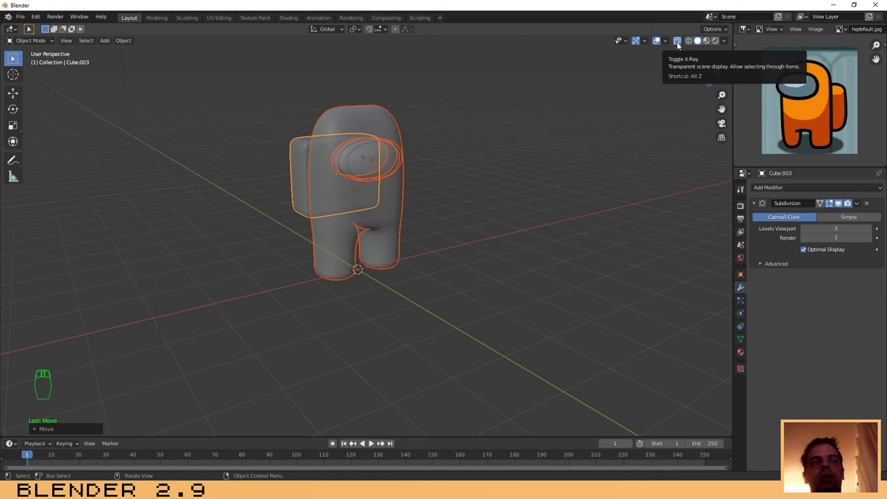
{"action": "left_click_drag", "start_coordinate": [679, 45], "coordinate": [394, 370]}
Add a plane and scale it up into a large ground floor under the crewmate.
{"action": "left_click_drag", "start_coordinate": [393, 371], "coordinate": [419, 340]}
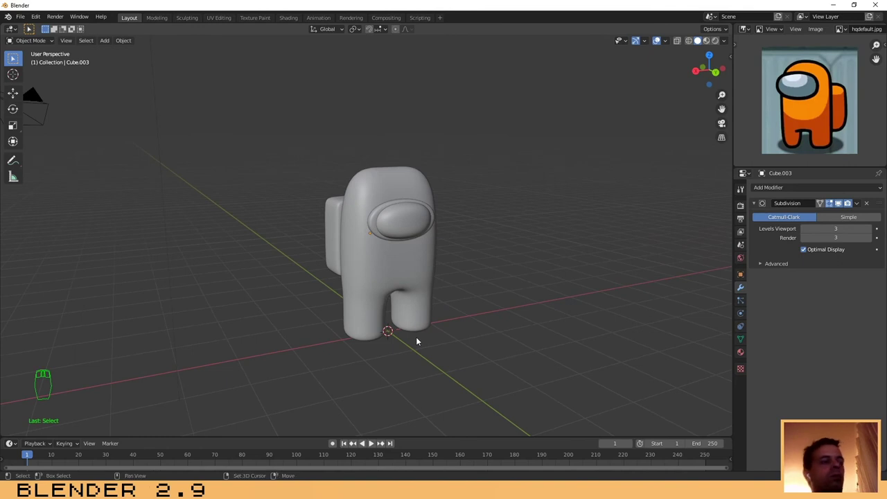
{"action": "key", "text": "shift+a"}
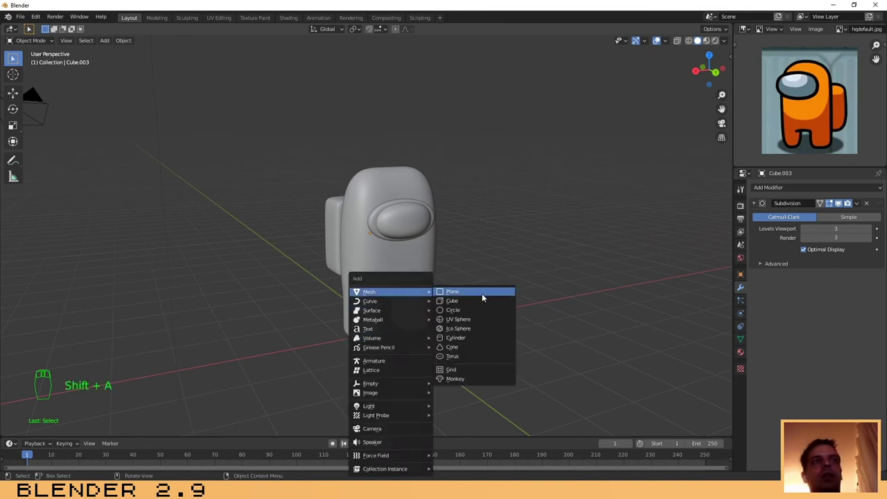
{"action": "key", "text": "s"}
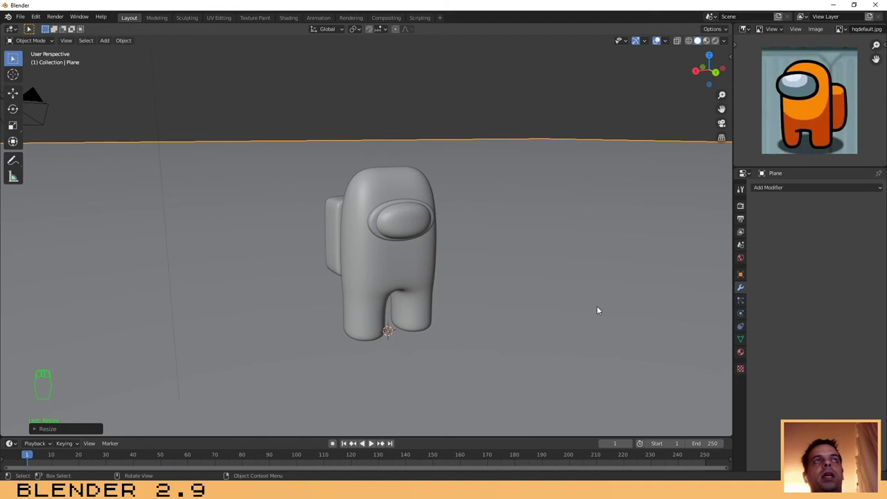
{"action": "left_click_drag", "start_coordinate": [384, 94], "coordinate": [535, 247]}
Orbit and pull back to see the whole scene with the light.
{"action": "middle_click", "coordinate": [535, 246]}
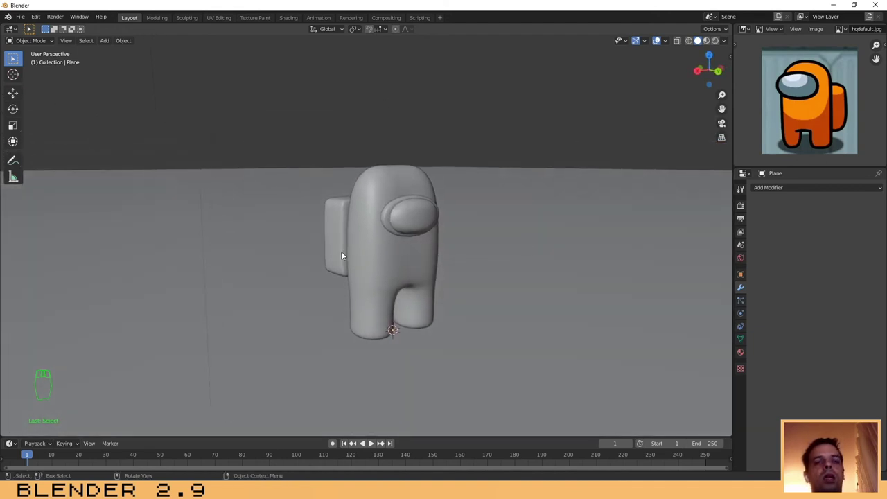
{"action": "left_click_drag", "start_coordinate": [156, 221], "coordinate": [272, 72]}
{"action": "left_click_drag", "start_coordinate": [271, 71], "coordinate": [68, 138]}
From top view, move the light to sit directly above the crewmate at about X 0, Y 1.09.
{"action": "left_click_drag", "start_coordinate": [79, 141], "coordinate": [292, 61]}
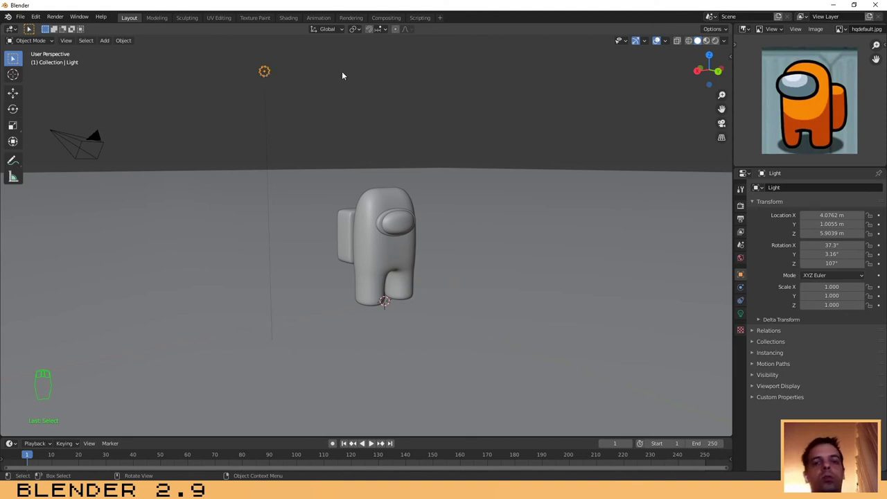
{"action": "key", "text": "KP_7"}
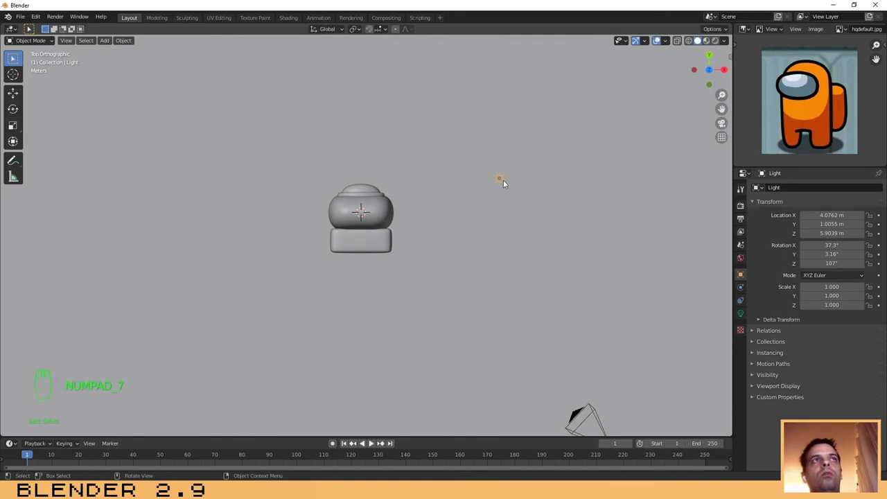
{"action": "key", "text": "g"}
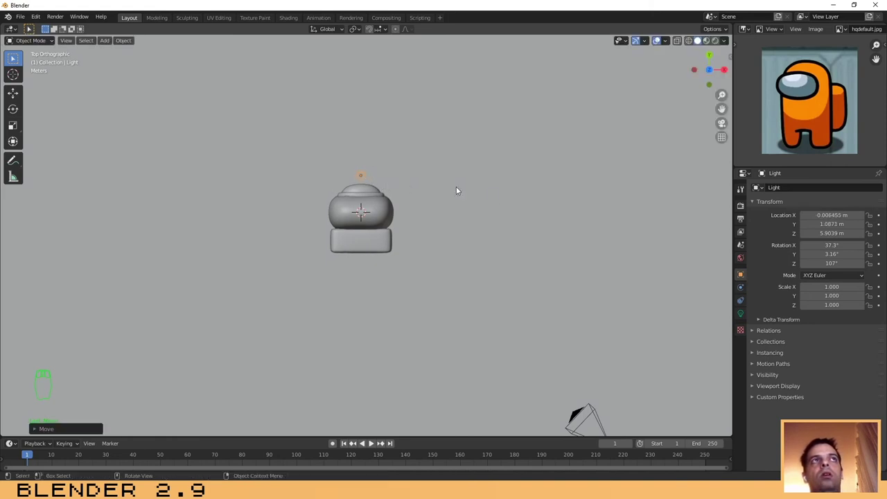
{"action": "left_click_drag", "start_coordinate": [507, 204], "coordinate": [495, 191]}
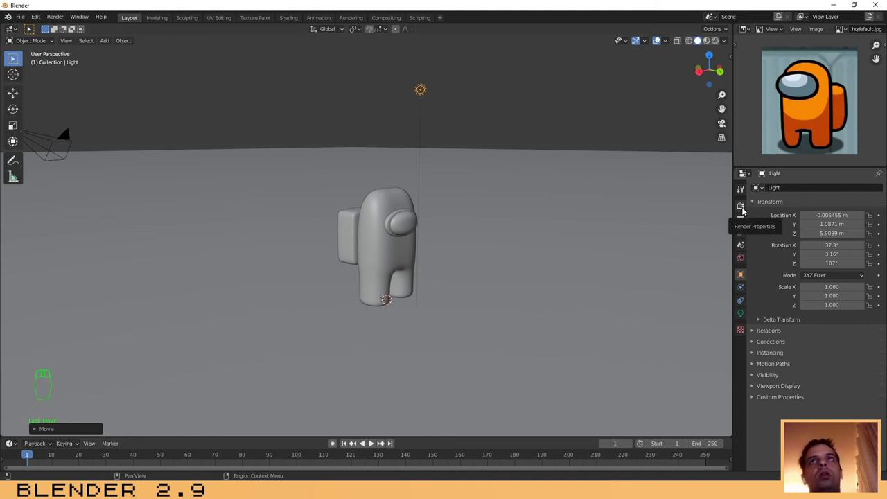
Set the render engine to Cycles in the Render Properties.
{"action": "left_click_drag", "start_coordinate": [745, 210], "coordinate": [738, 206]}
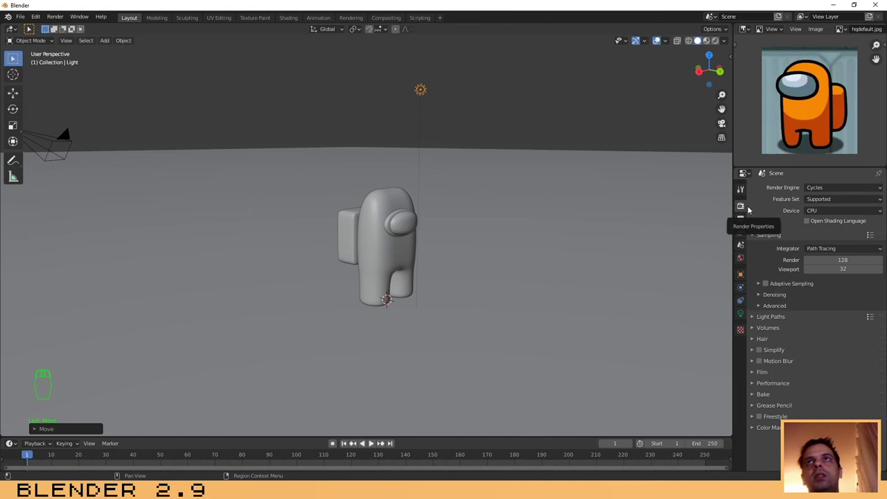
{"action": "left_click_drag", "start_coordinate": [819, 191], "coordinate": [817, 223]}
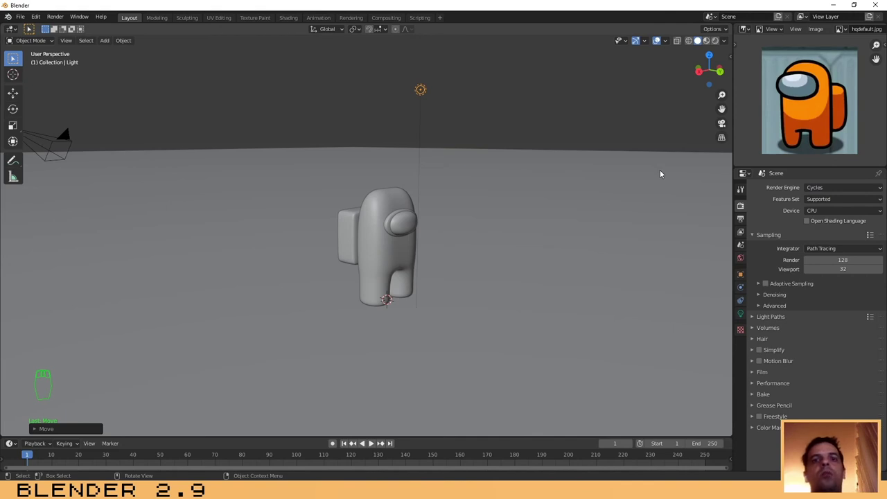
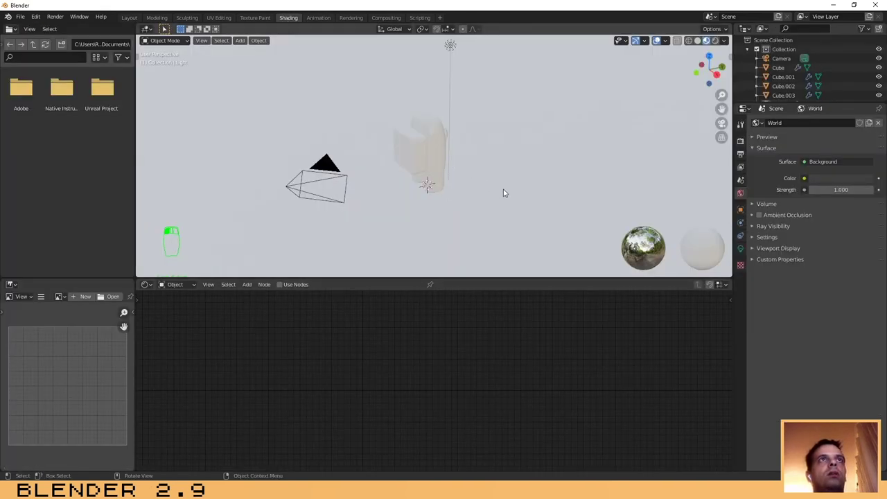
Select the crewmate body and set its Principled BSDF base colour to orange, returning to Layout.
{"action": "left_click_drag", "start_coordinate": [433, 163], "coordinate": [409, 110]}
{"action": "left_click_drag", "start_coordinate": [409, 109], "coordinate": [447, 356]}
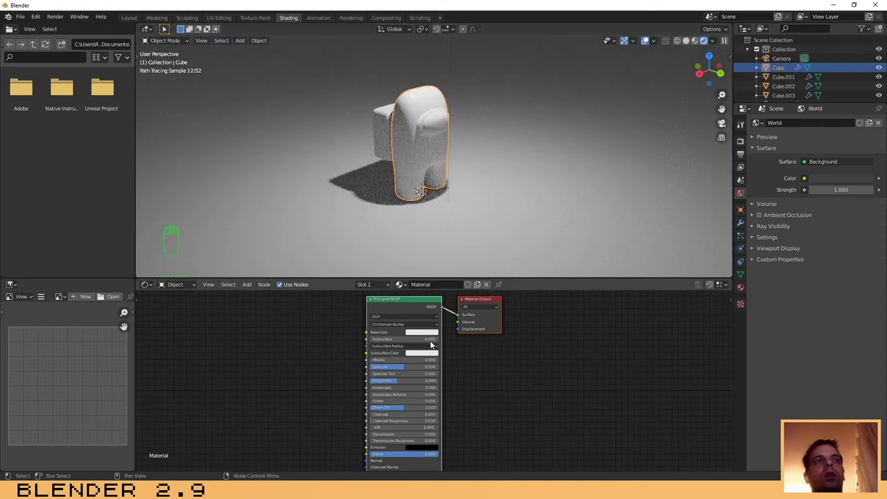
{"action": "left_click_drag", "start_coordinate": [430, 334], "coordinate": [434, 267]}
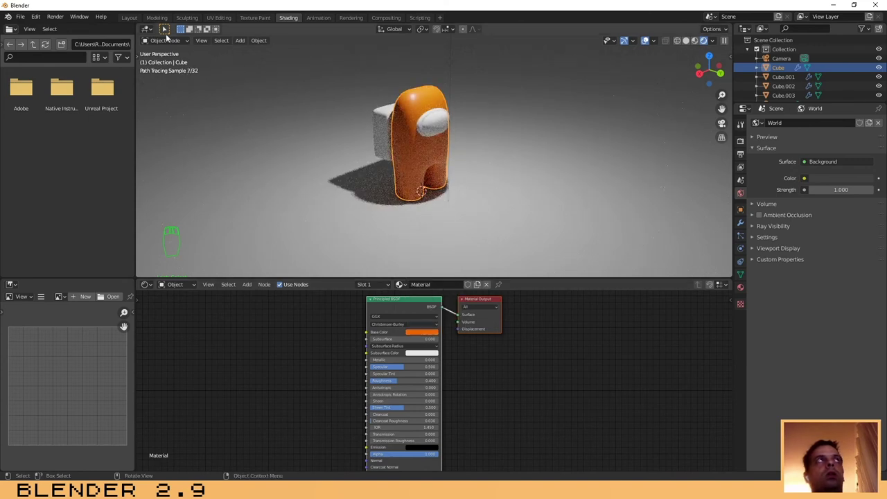
{"action": "left_click_drag", "start_coordinate": [137, 21], "coordinate": [816, 103]}
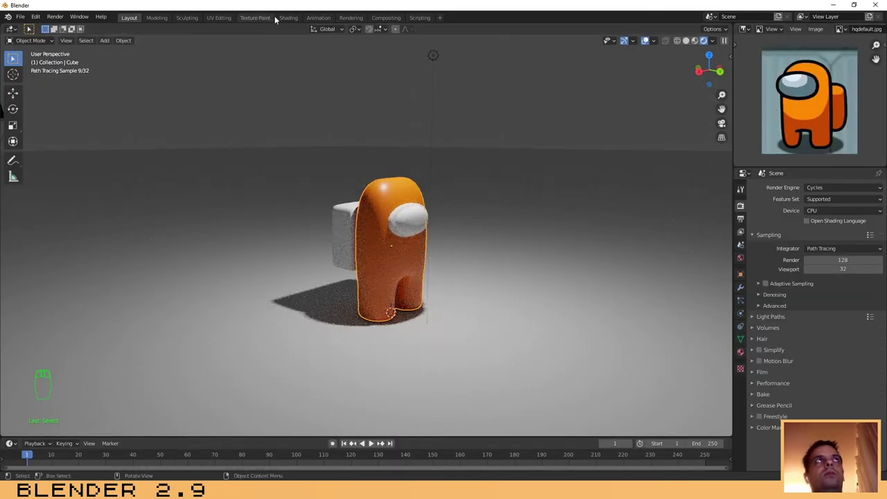
Select the visor piece Cube.001 in Shading and give it a single-user copy Material.001.
{"action": "left_click_drag", "start_coordinate": [289, 20], "coordinate": [435, 123]}
{"action": "left_click_drag", "start_coordinate": [438, 123], "coordinate": [764, 169]}
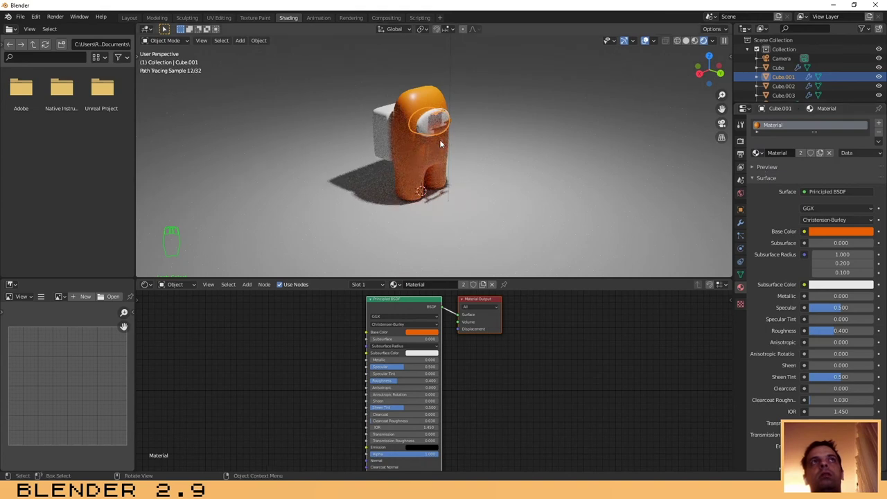
{"action": "left_click_drag", "start_coordinate": [483, 133], "coordinate": [406, 115]}
{"action": "left_click_drag", "start_coordinate": [406, 114], "coordinate": [535, 164]}
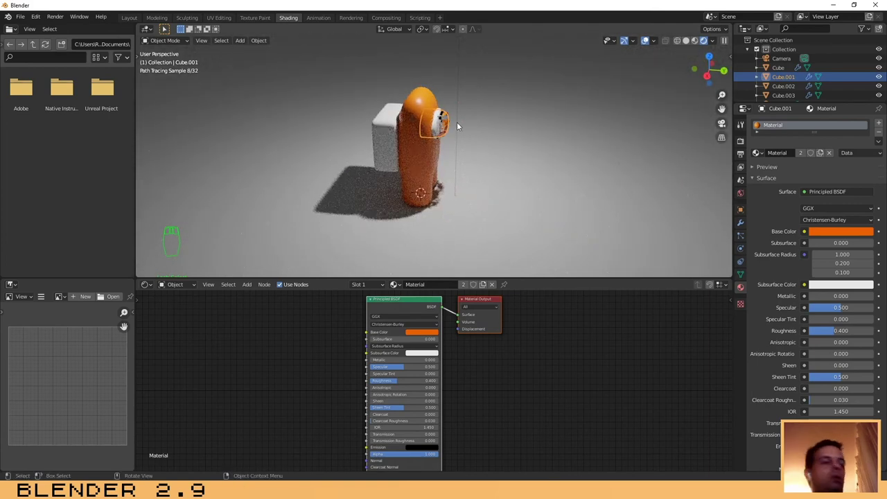
{"action": "key", "text": "g"}
{"action": "left_click_drag", "start_coordinate": [542, 141], "coordinate": [473, 116]}
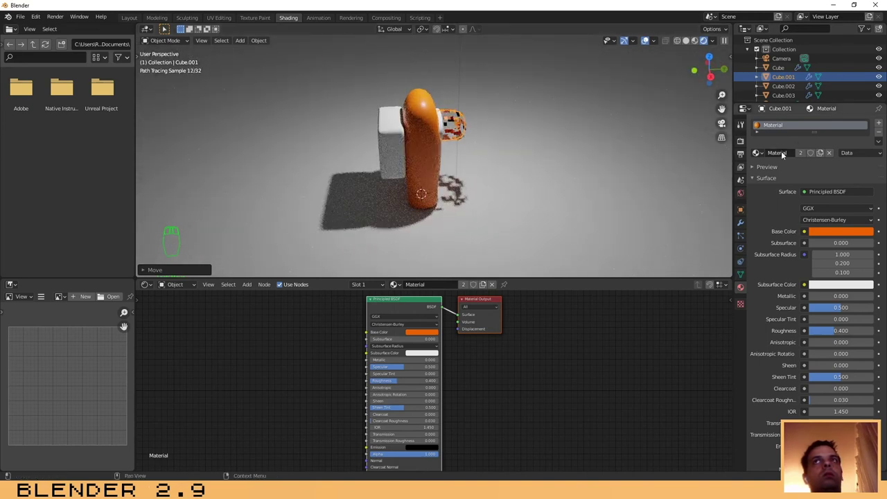
{"action": "left_click_drag", "start_coordinate": [804, 153], "coordinate": [515, 164]}
{"action": "left_click_drag", "start_coordinate": [536, 155], "coordinate": [522, 149]}
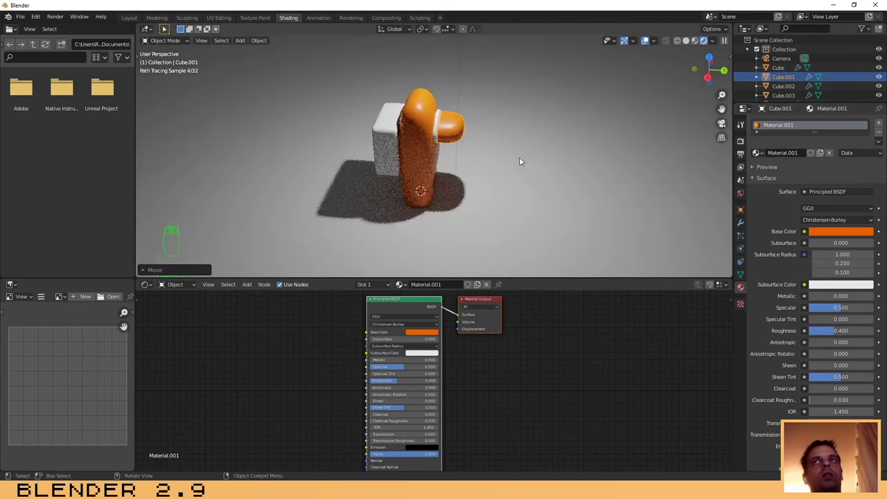
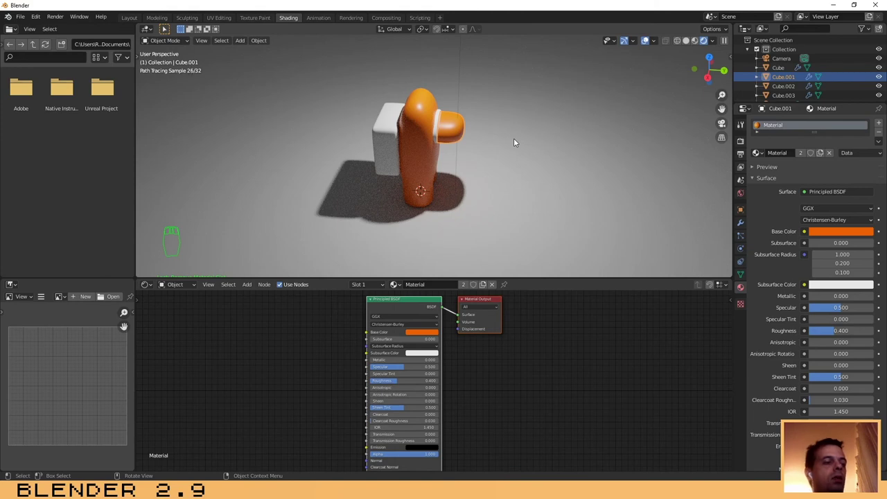
Undo so the visor shares the orange body material again, then select the ground plane.
{"action": "key", "text": "ctrl+z"}
{"action": "key", "text": "ctrl+z"}
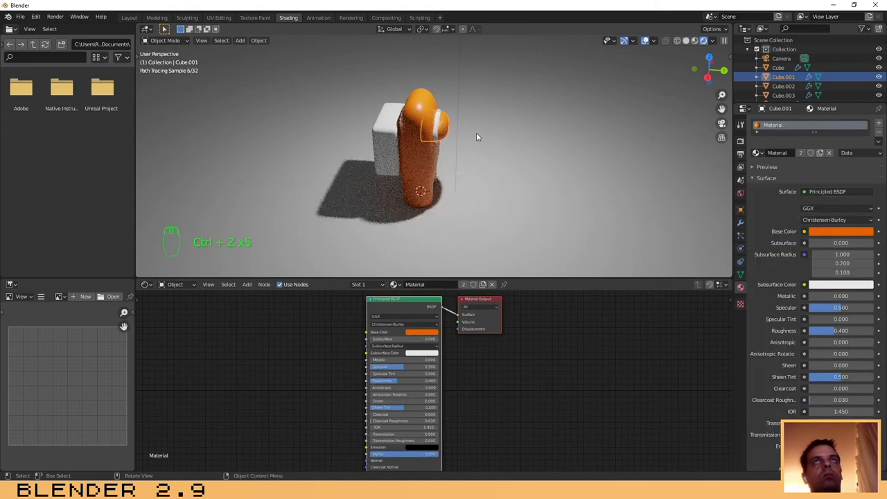
{"action": "left_click_drag", "start_coordinate": [532, 135], "coordinate": [569, 145]}
{"action": "left_click_drag", "start_coordinate": [575, 166], "coordinate": [525, 142]}
{"action": "middle_click", "coordinate": [569, 145]}
{"action": "left_click_drag", "start_coordinate": [502, 144], "coordinate": [505, 155]}
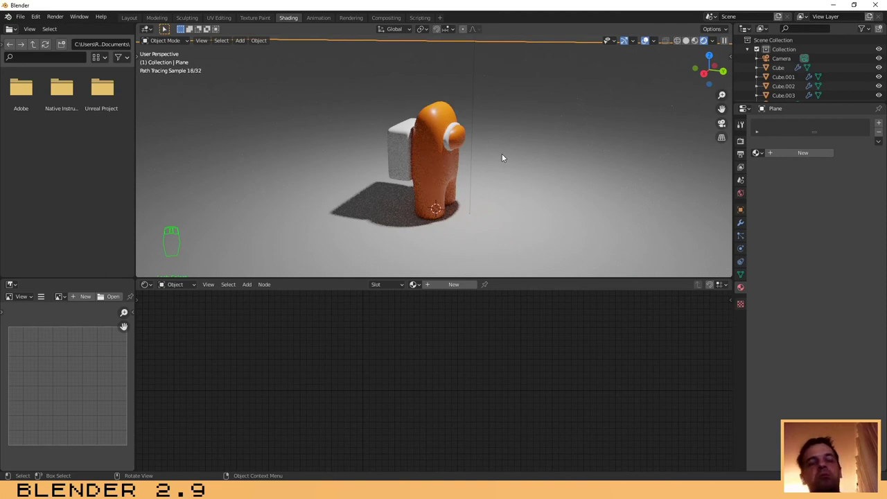
Select the visor rim and glass pieces so the rim frames the darker glass centre.
{"action": "left_click_drag", "start_coordinate": [483, 130], "coordinate": [475, 137]}
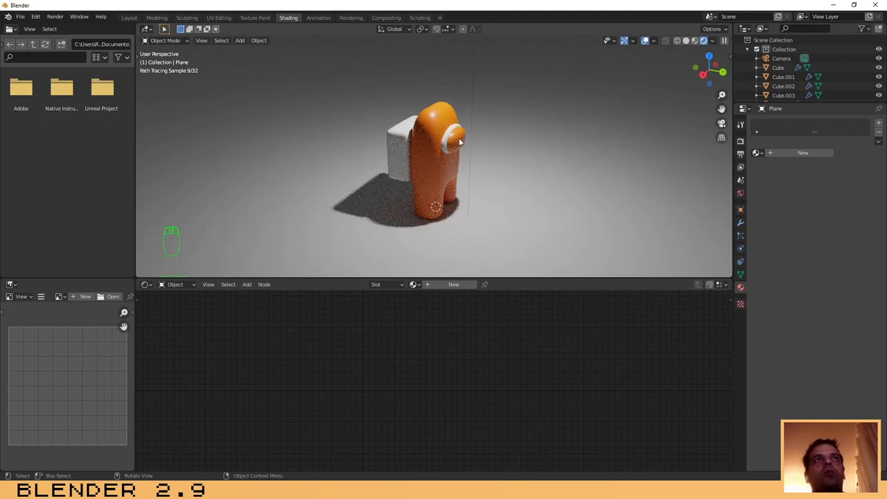
{"action": "left_click_drag", "start_coordinate": [463, 141], "coordinate": [466, 131]}
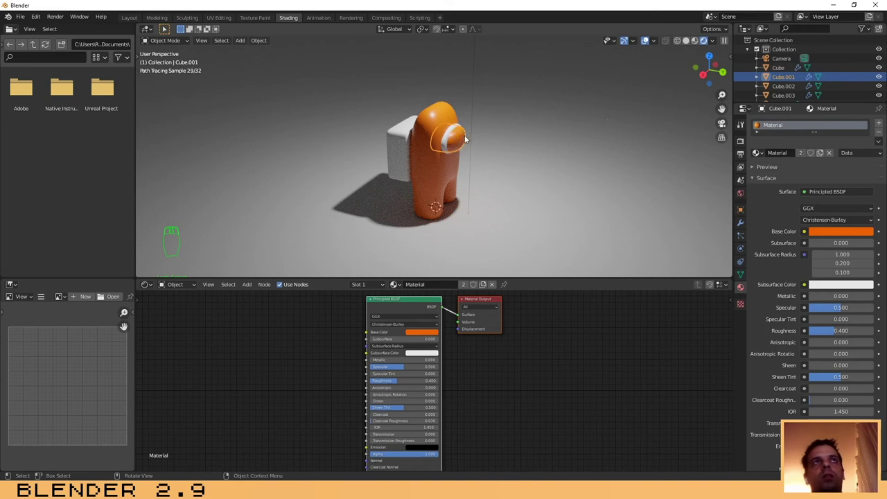
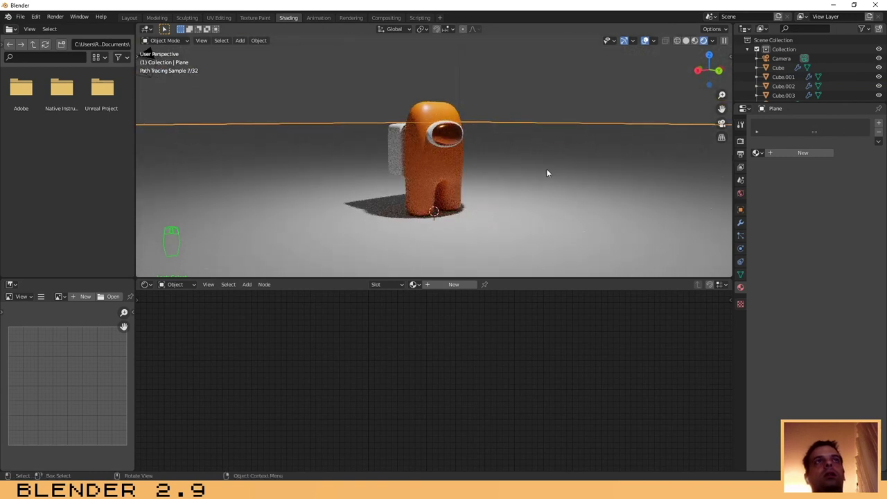
{"action": "left_click_drag", "start_coordinate": [433, 135], "coordinate": [445, 287]}
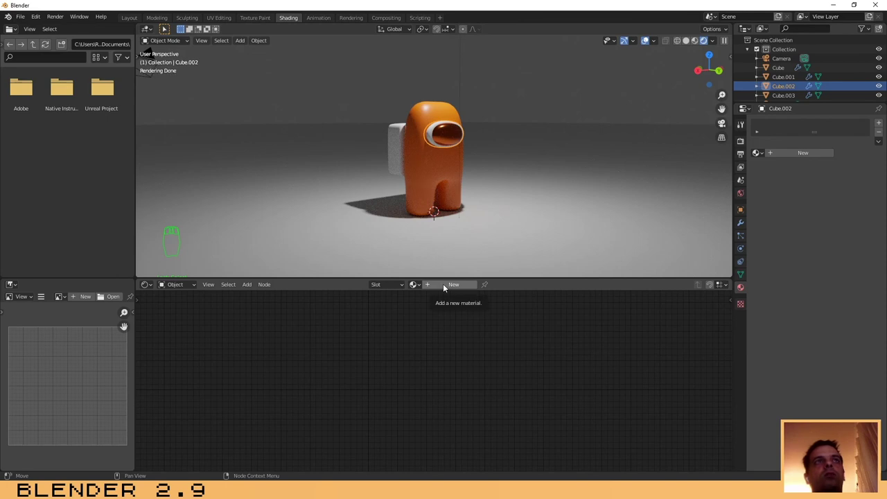
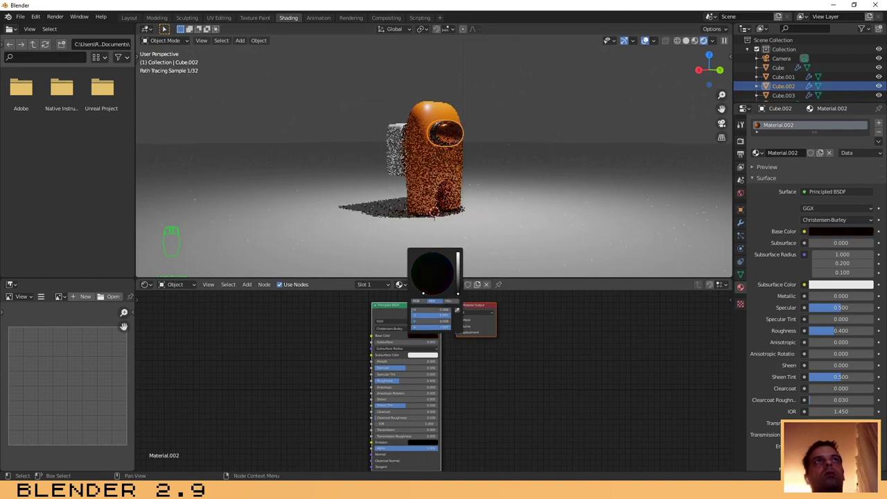
Set the visor glass's new material base colour to black.
{"action": "left_click_drag", "start_coordinate": [502, 134], "coordinate": [568, 187]}
{"action": "middle_click", "coordinate": [548, 191]}
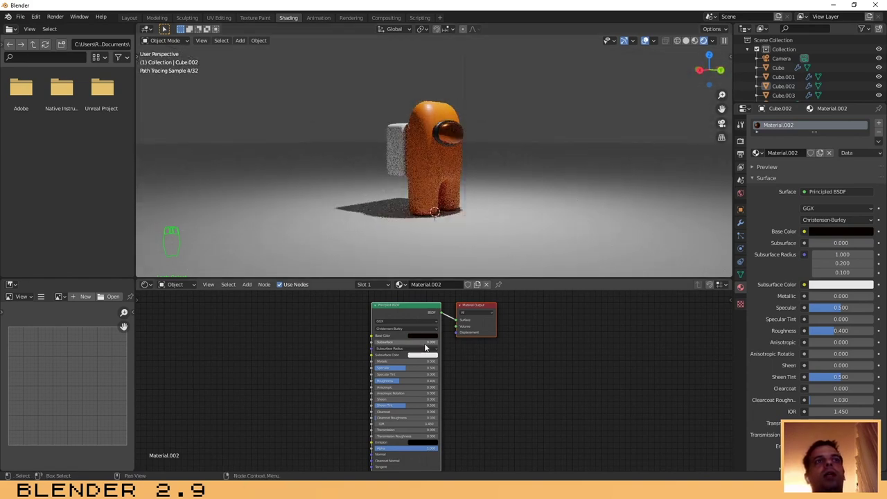
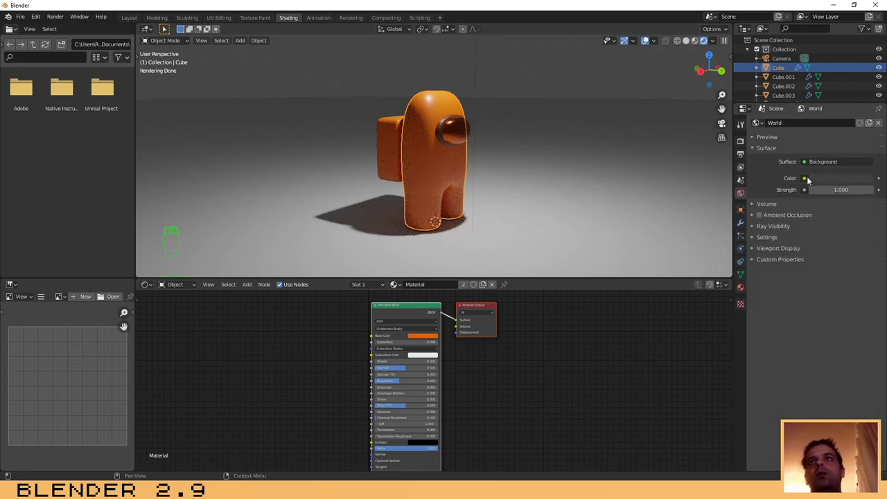
Set the world background colour to black so only the spotlight lights the crewmate.
{"action": "left_click", "coordinate": [870, 100]}
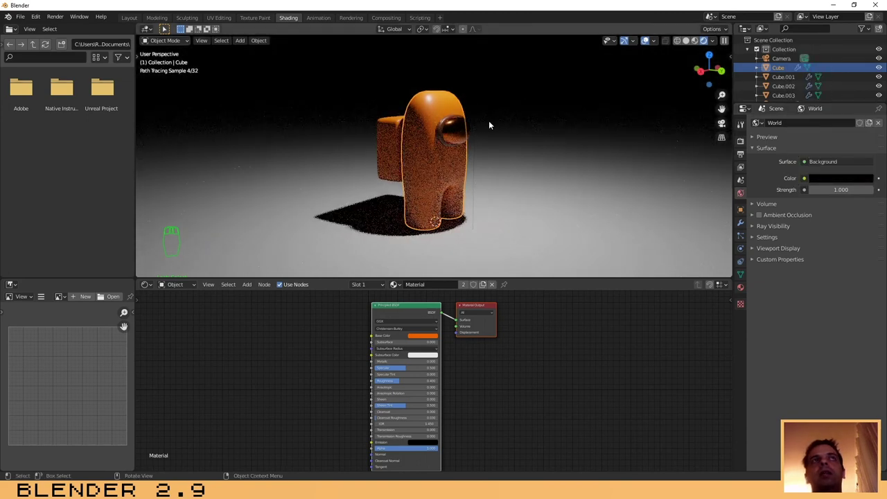